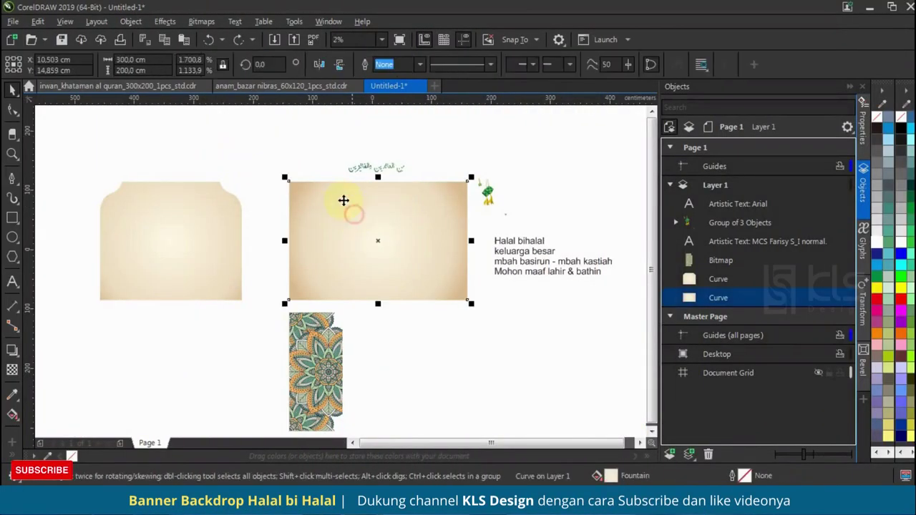
Step: Resize the mirrored mandala strip to 100 then 150 so it fits the rectangle's edge
type("100")
key("Return")
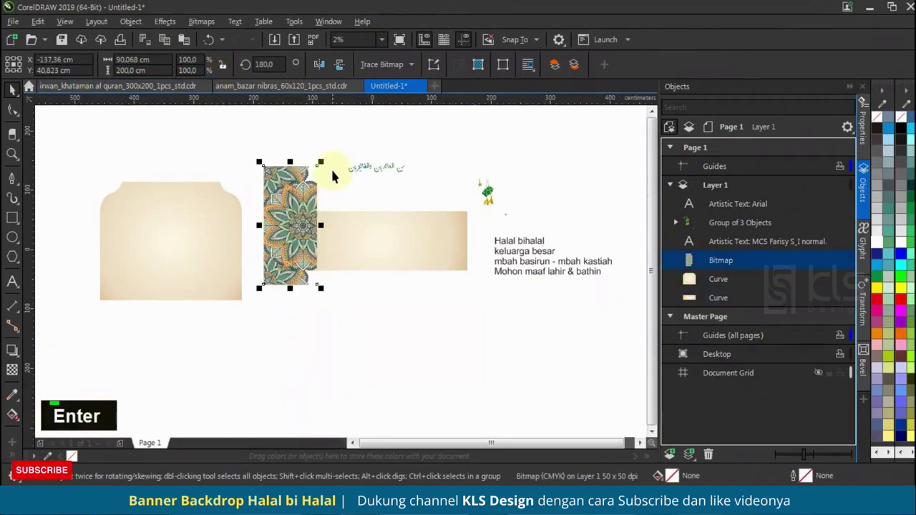
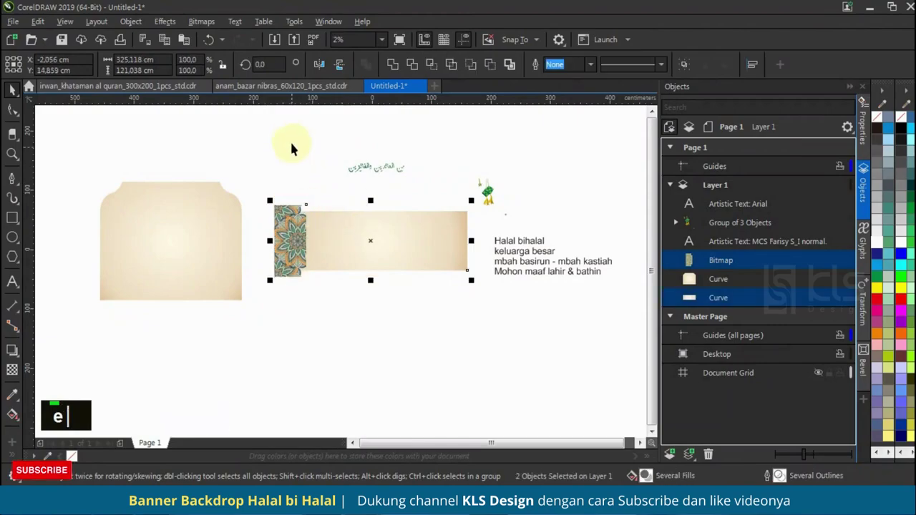
scroll("up", 3)
scroll("down", 3)
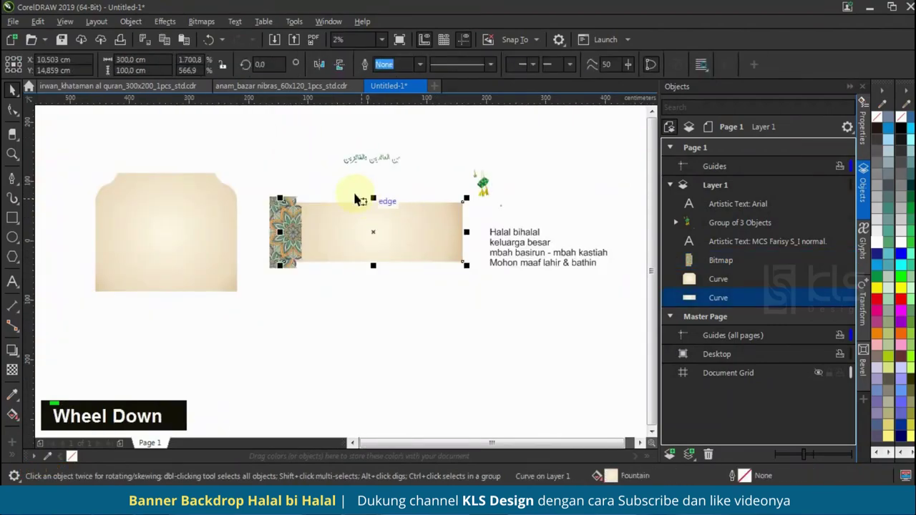
type("150")
key("Return")
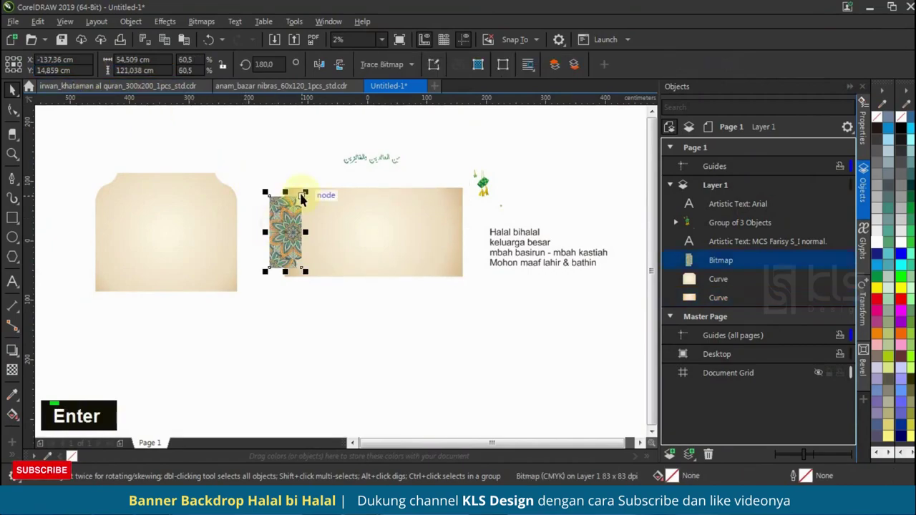
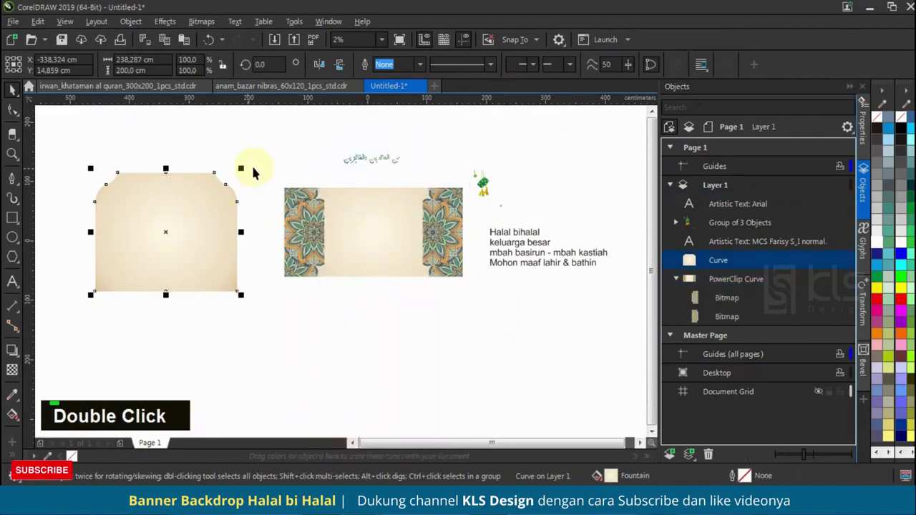
Step: Centre the tabbed beige shape on the banner, drop it on top unclipped and stretch it across the middle
left_click(377, 240)
type("c")
double_click(414, 235)
scroll("up", 3)
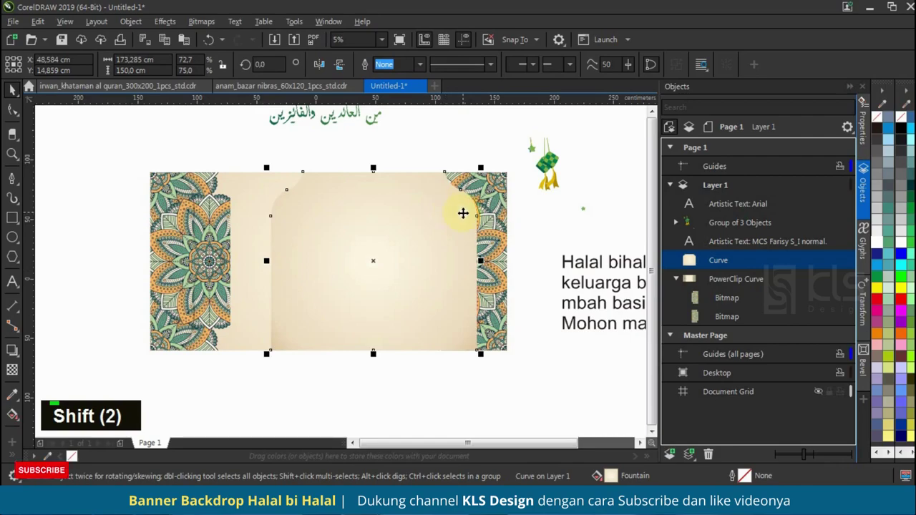
right_click(347, 233)
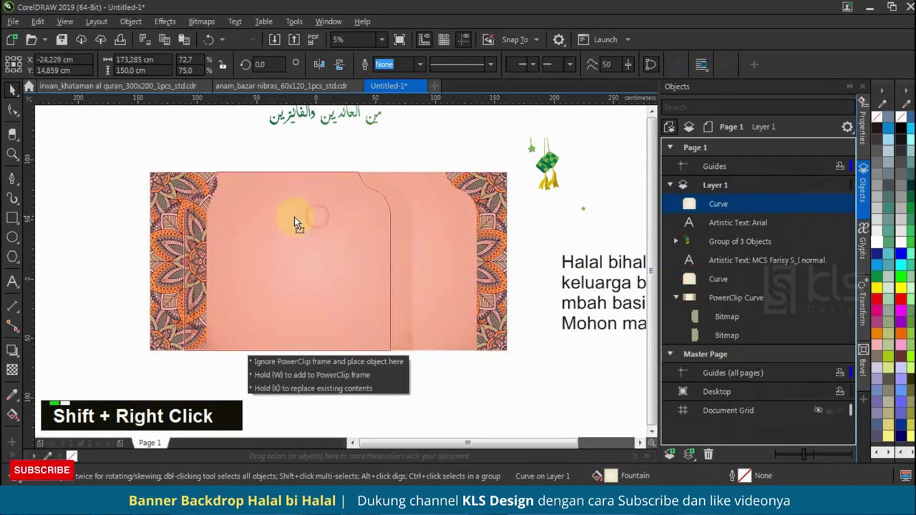
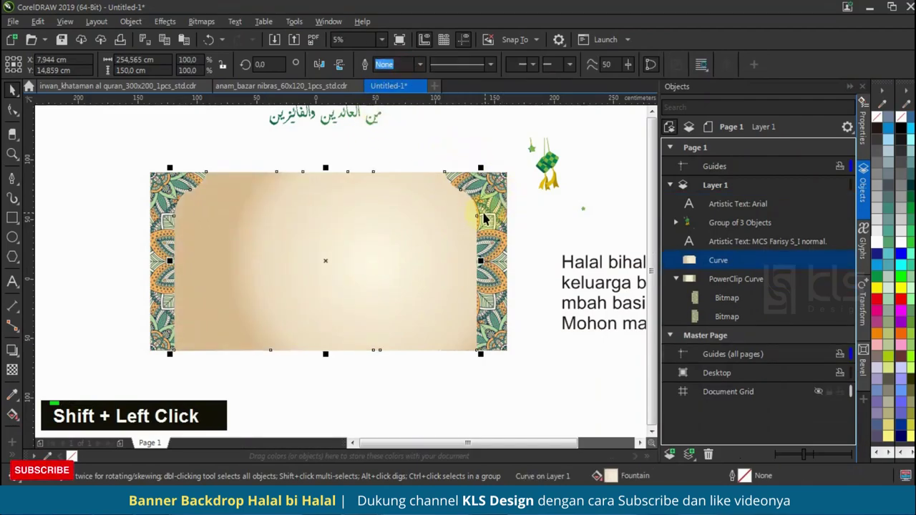
double_click(366, 295)
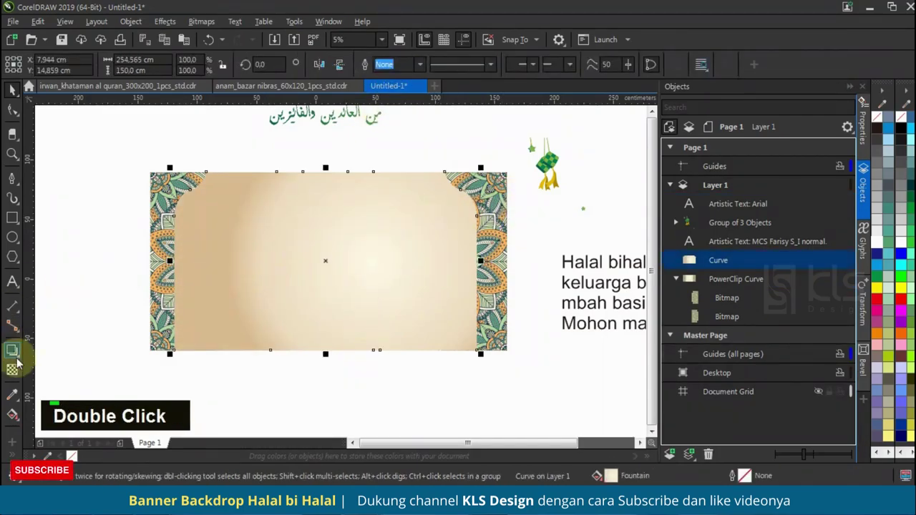
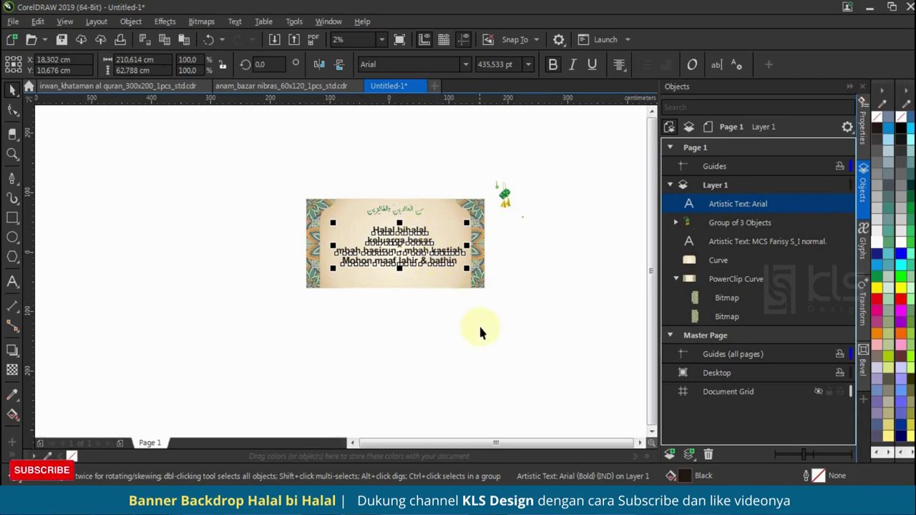
Step: Break the greeting text apart (Ctrl+K) into separate line objects on the banner
scroll("up", 3)
key("ctrl+k")
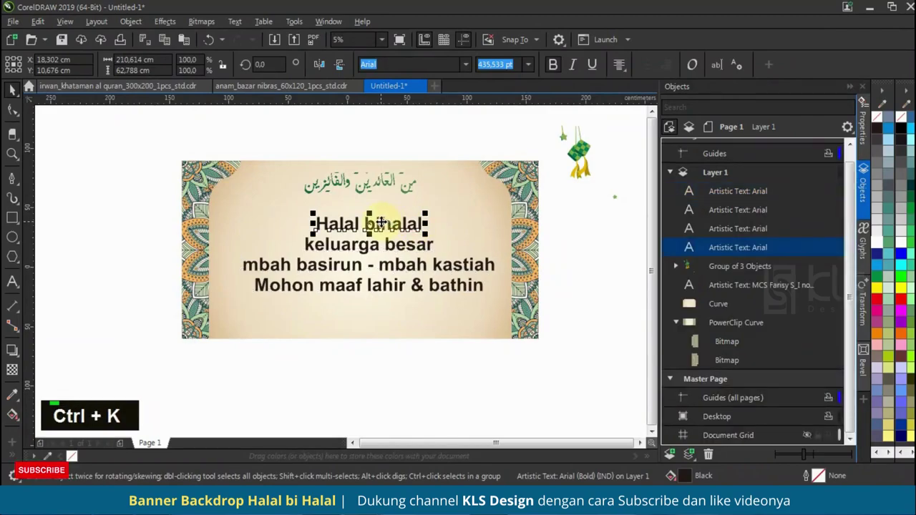
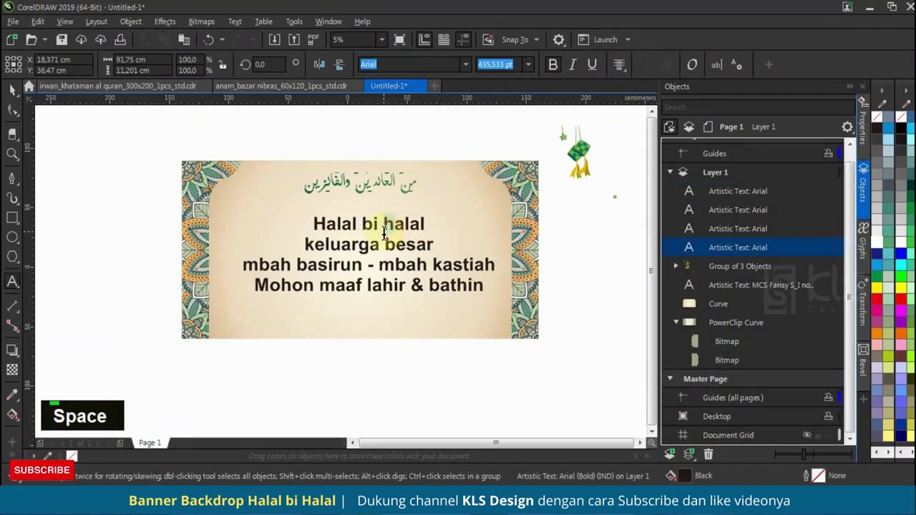
Step: Recapitalise the title to read Halal bi Halal and set it in Berkshire Swash
key("Caps_Lock")
type("j")
key("BackSpace")
type("h")
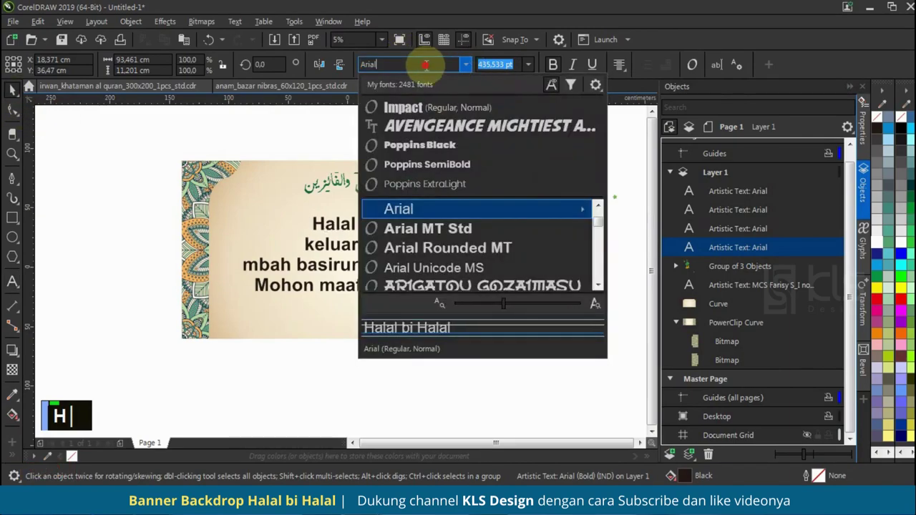
type("r")
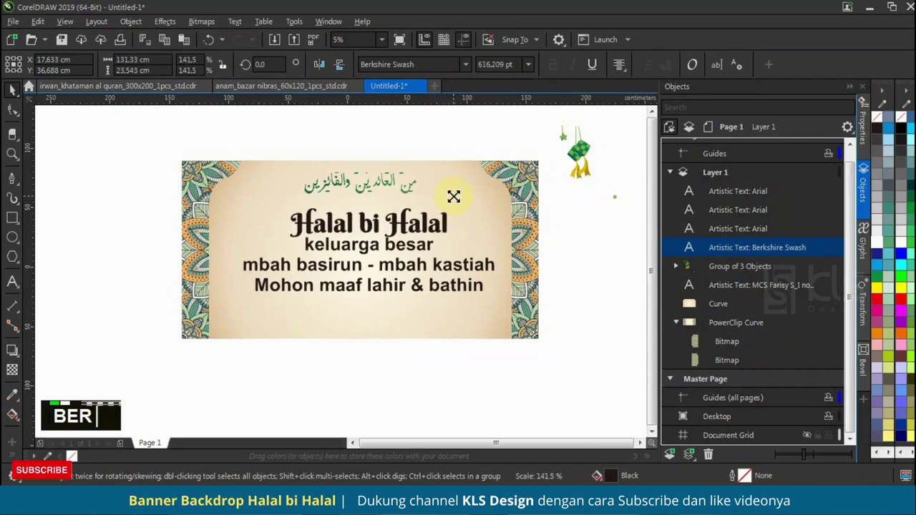
Step: Set keluarga besar in Beautiful Lovers Personal Use script and Title Case it with Shift+F3
left_click(480, 223)
type("c")
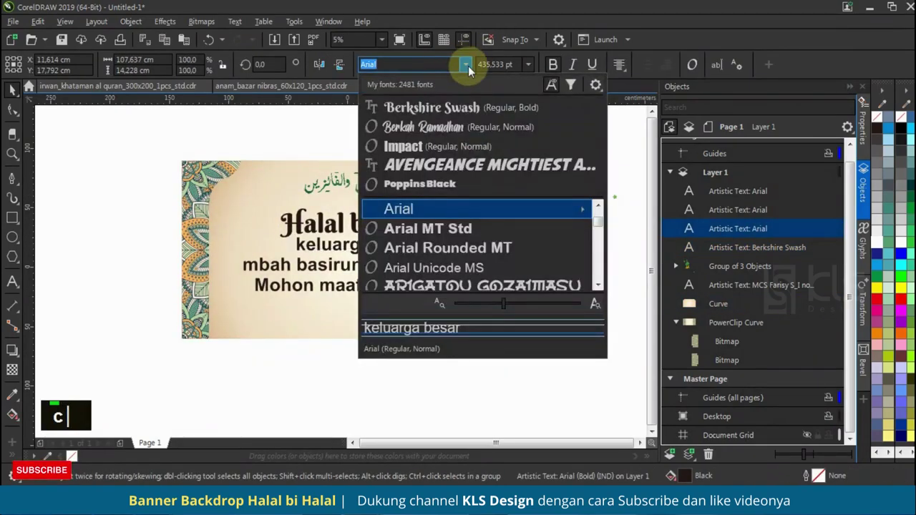
scroll("down", 3)
scroll("up", 3)
scroll("down", 3)
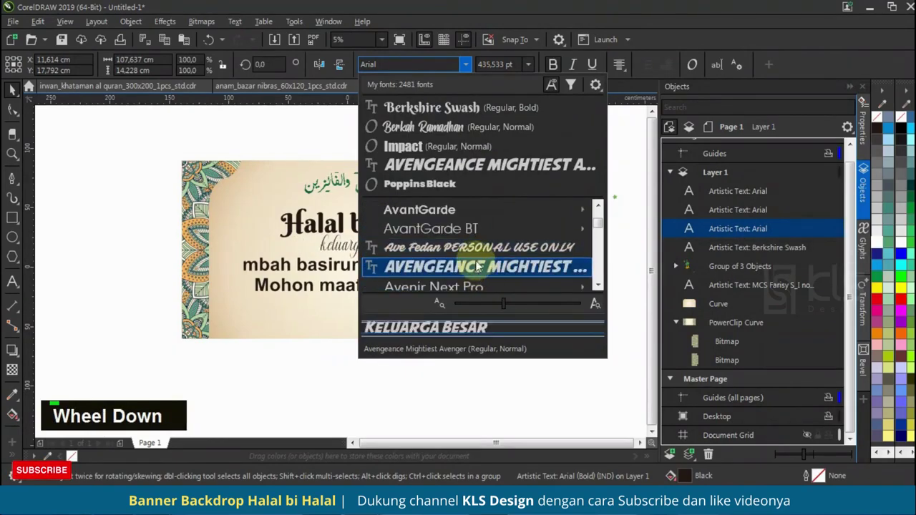
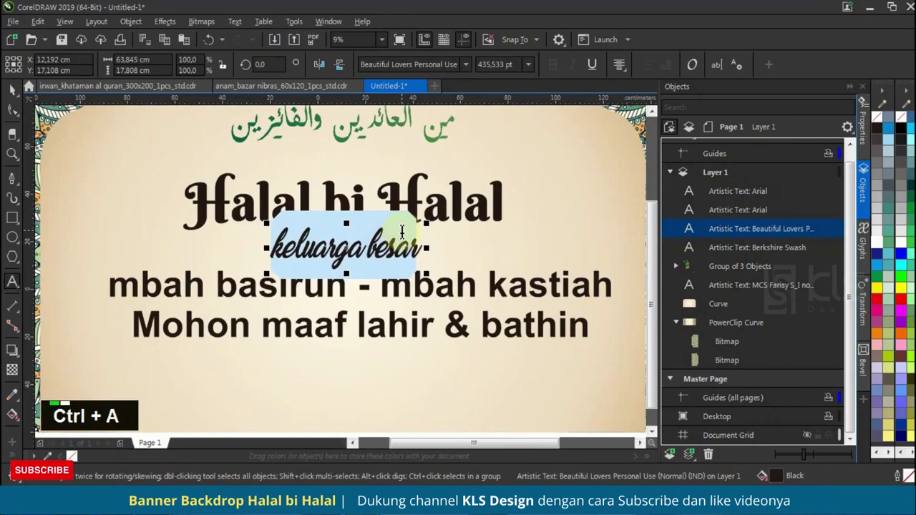
key("shift+F3")
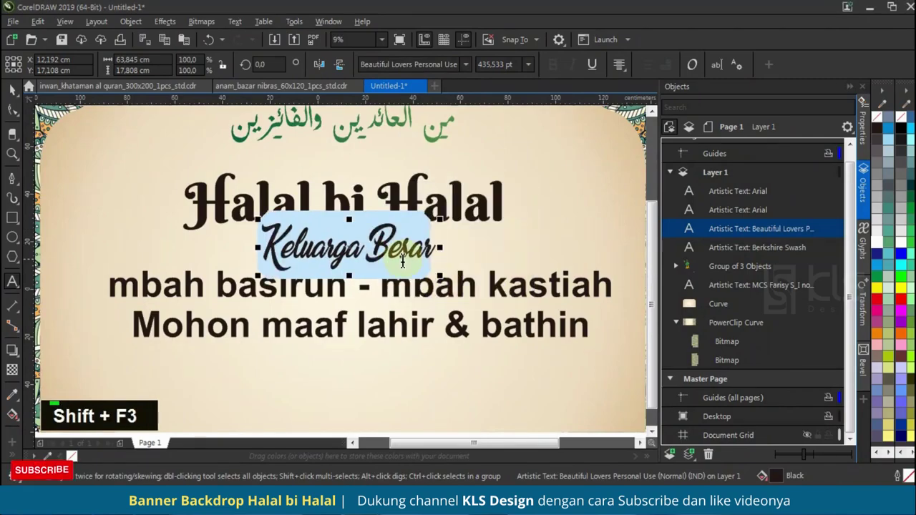
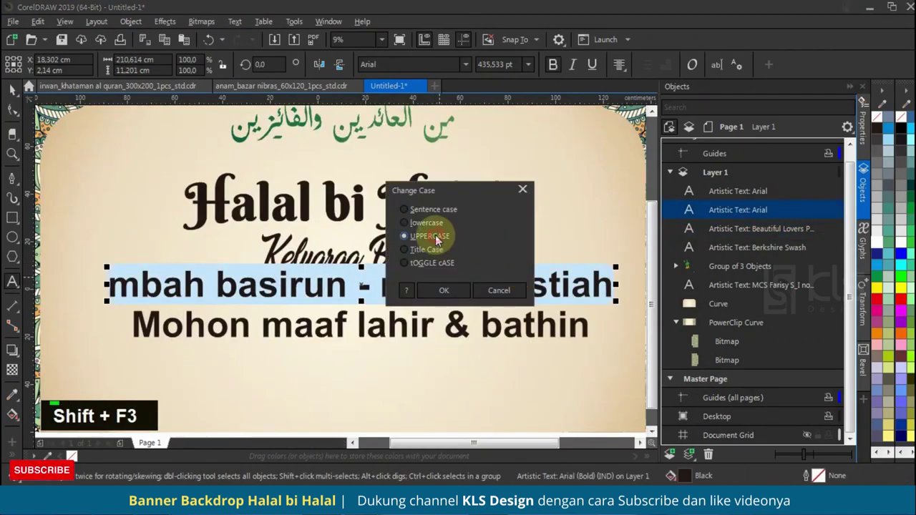
double_click(447, 294)
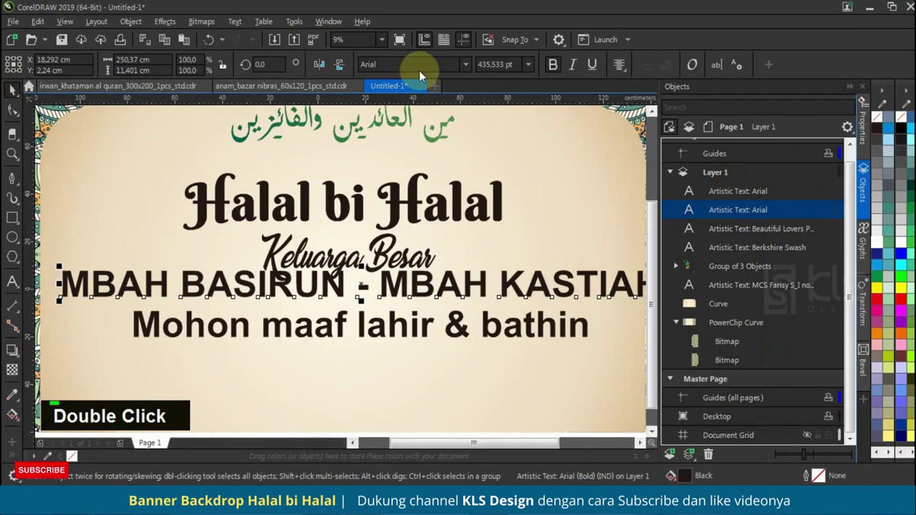
type("popp")
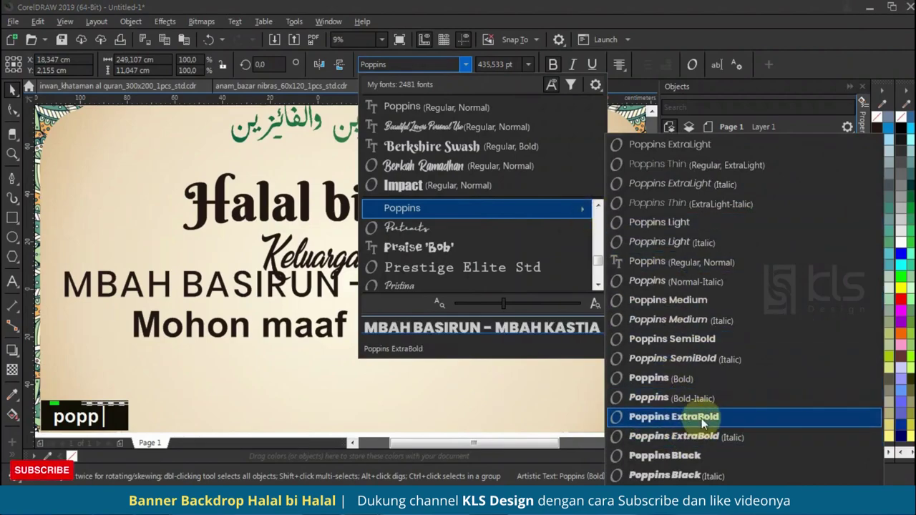
scroll("down", 3)
type("popp")
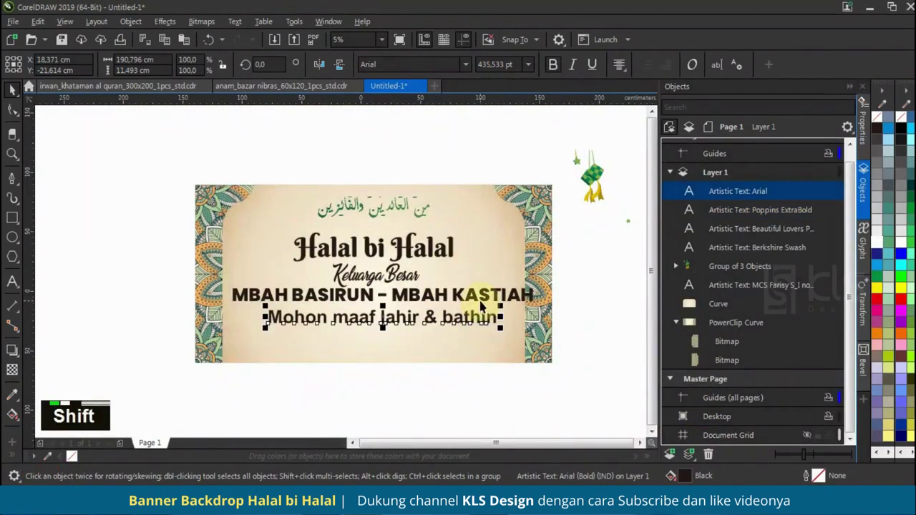
type("popp h")
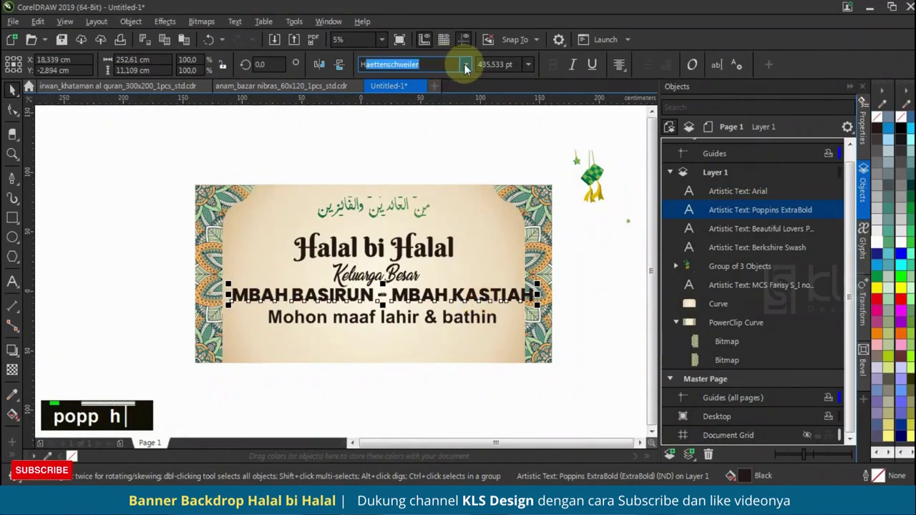
key("Return")
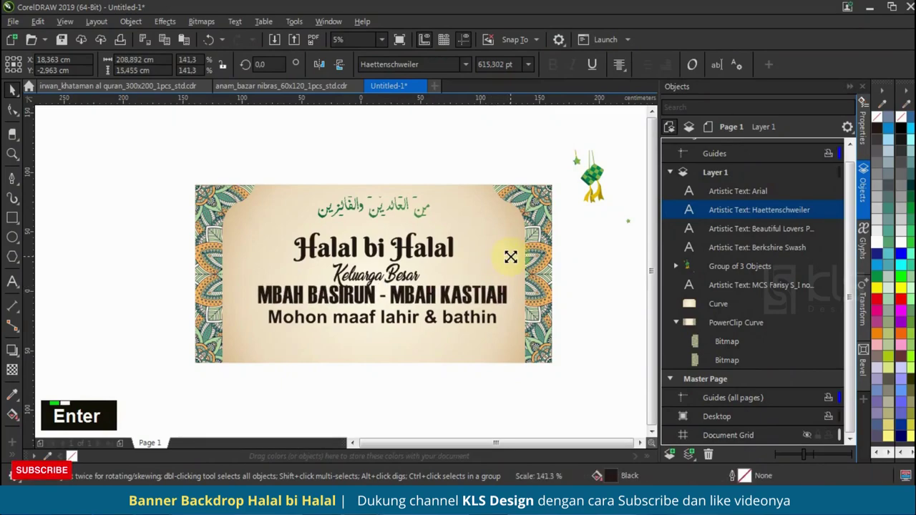
left_click(510, 257)
type("c |")
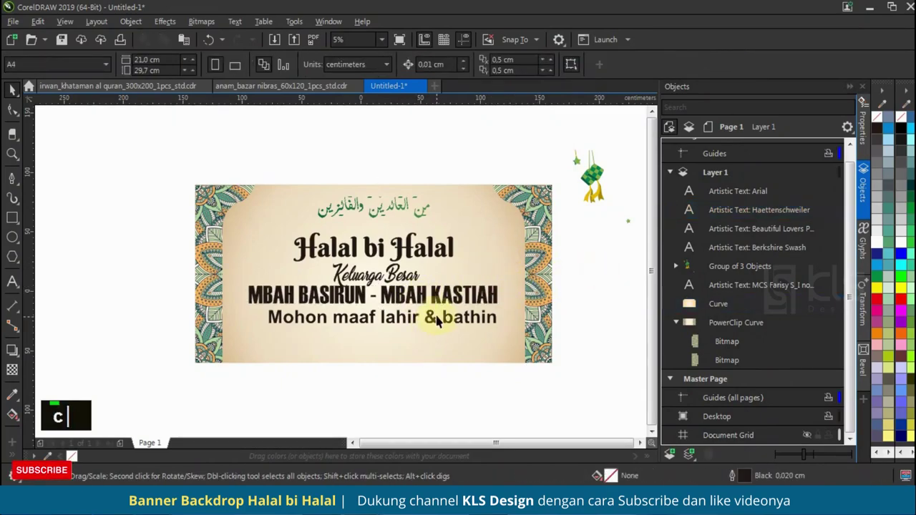
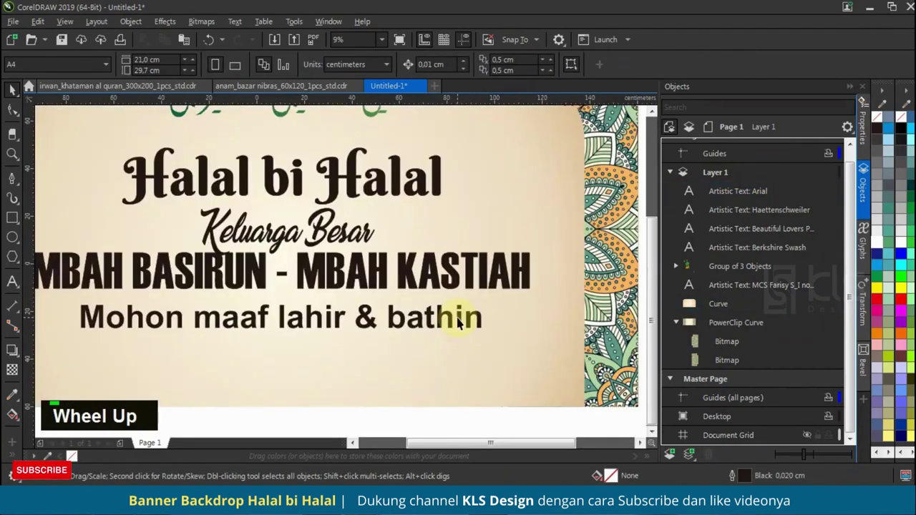
Step: Browse the font list and set the Mohon maaf lahir & bathin line in the decorative Awal Ramadhan font
type("c ||")
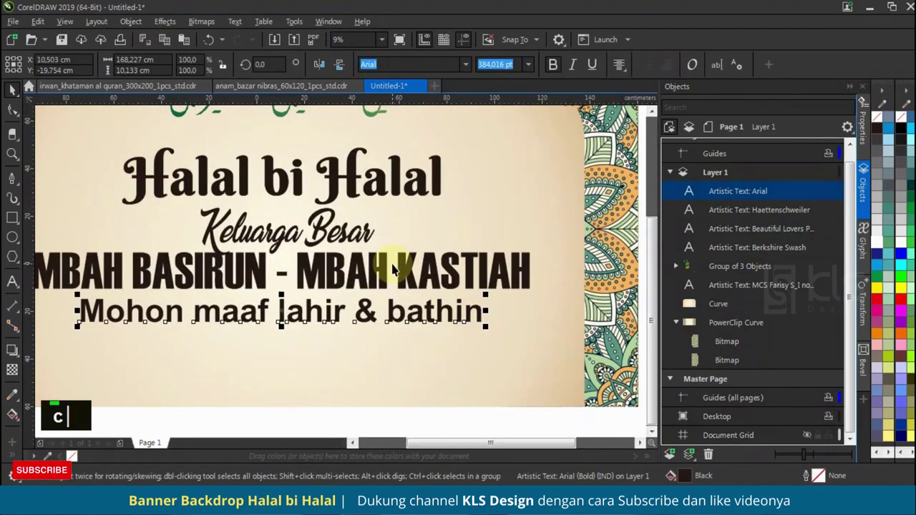
key("BackSpace")
scroll("down", 3)
scroll("up", 3)
scroll("down", 3)
scroll("up", 3)
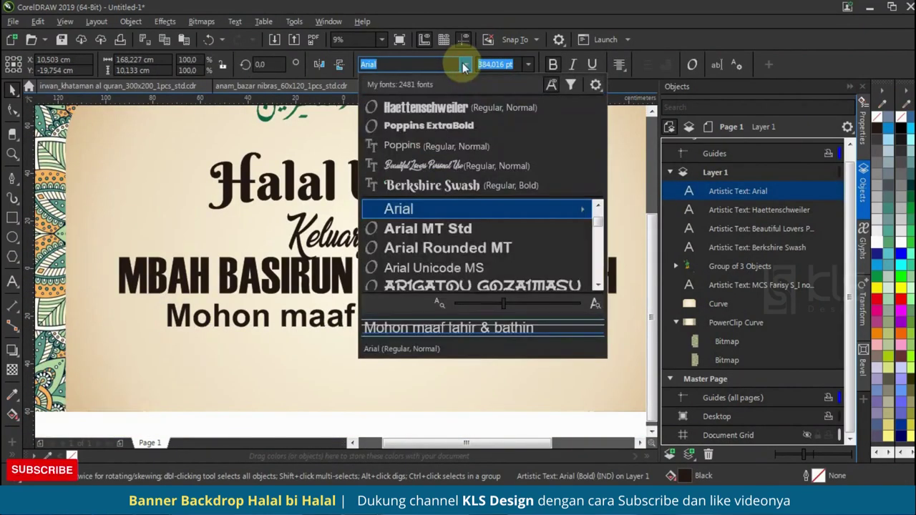
scroll("down", 3)
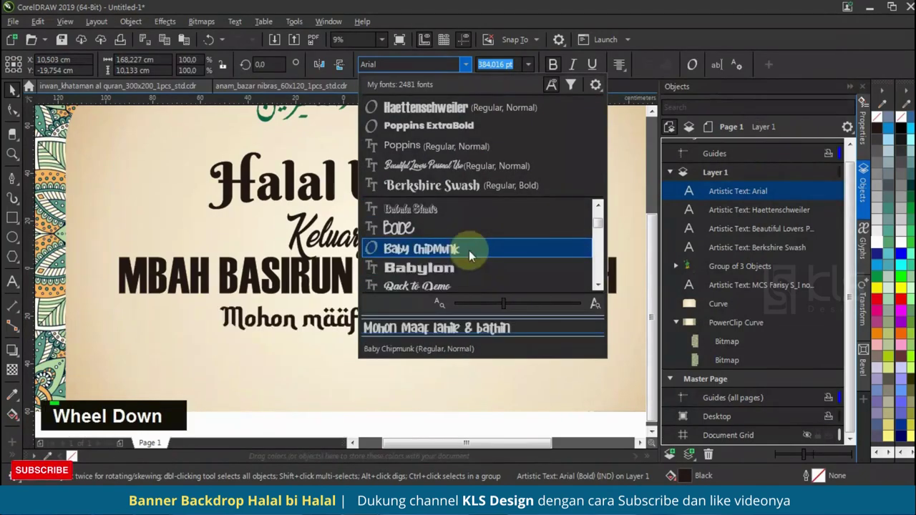
scroll("up", 3)
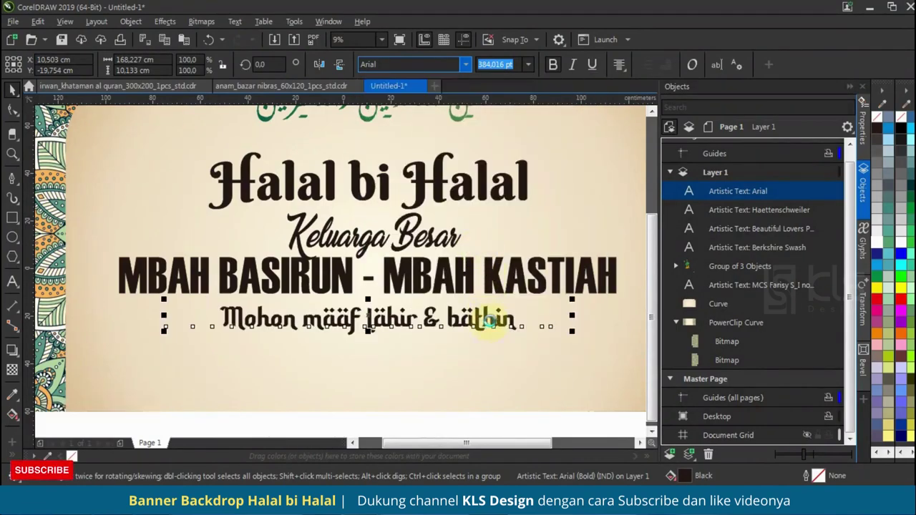
scroll("down", 3)
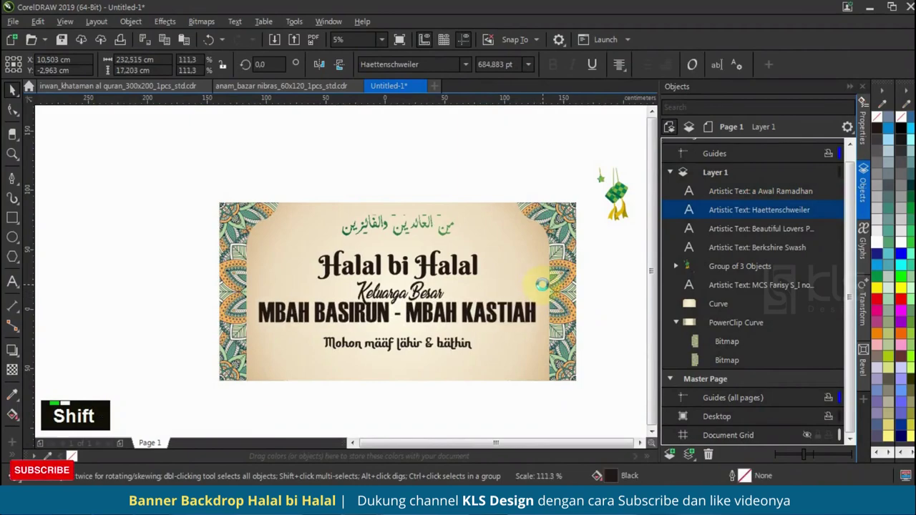
Step: Trace a thick green contour around the outside of the Halal bi Halal letters
left_click(485, 363)
scroll("up", 3)
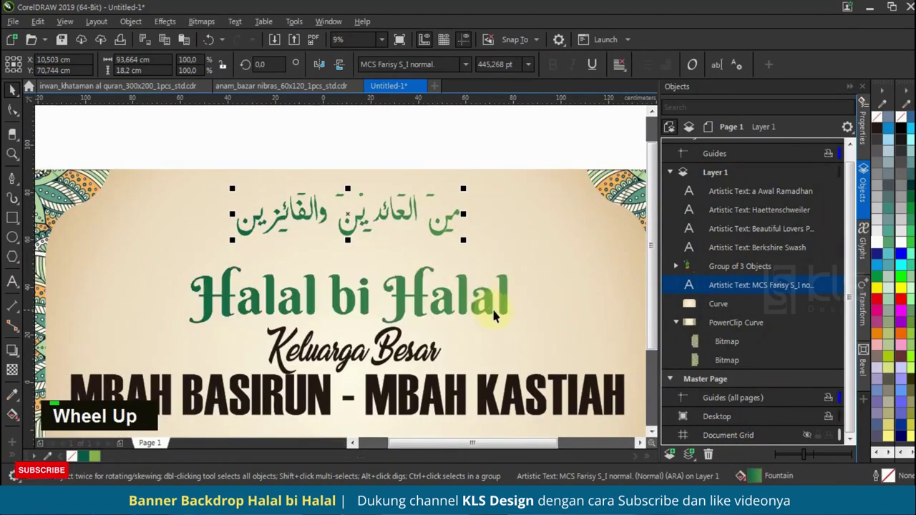
scroll("down", 3)
scroll("up", 3)
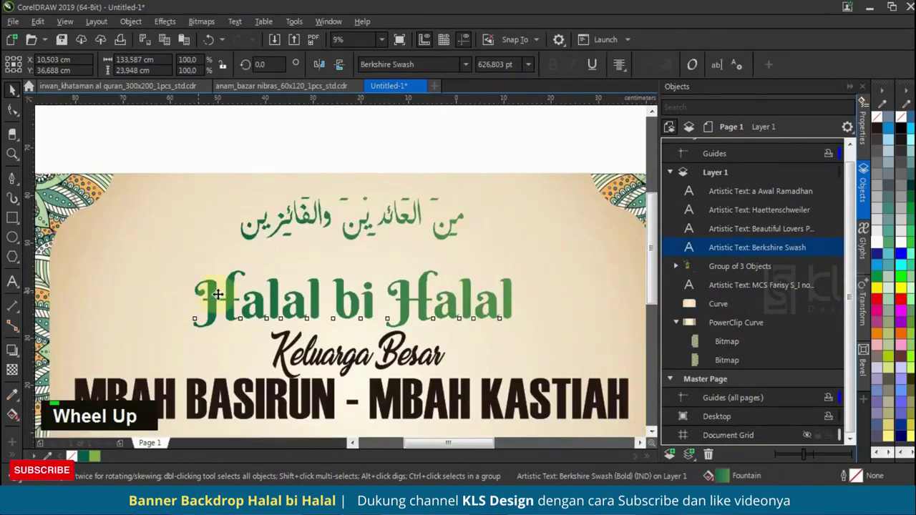
scroll("down", 3)
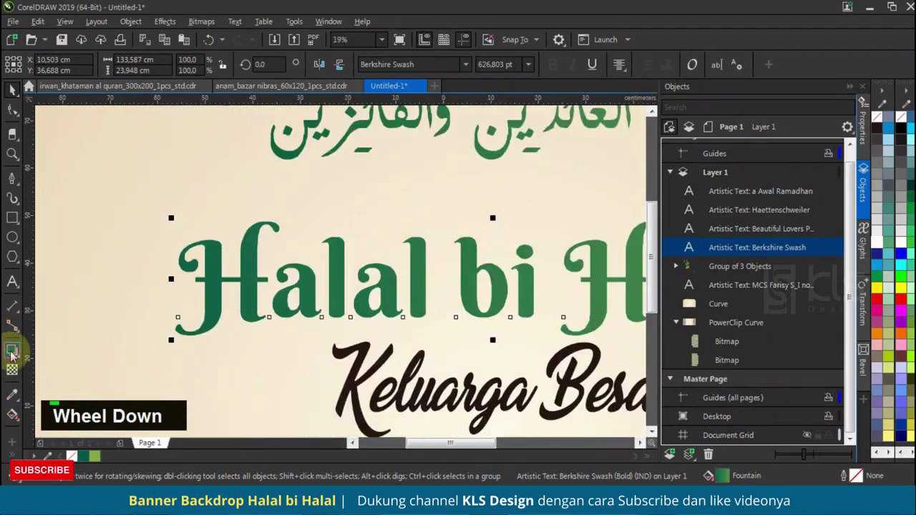
scroll("up", 3)
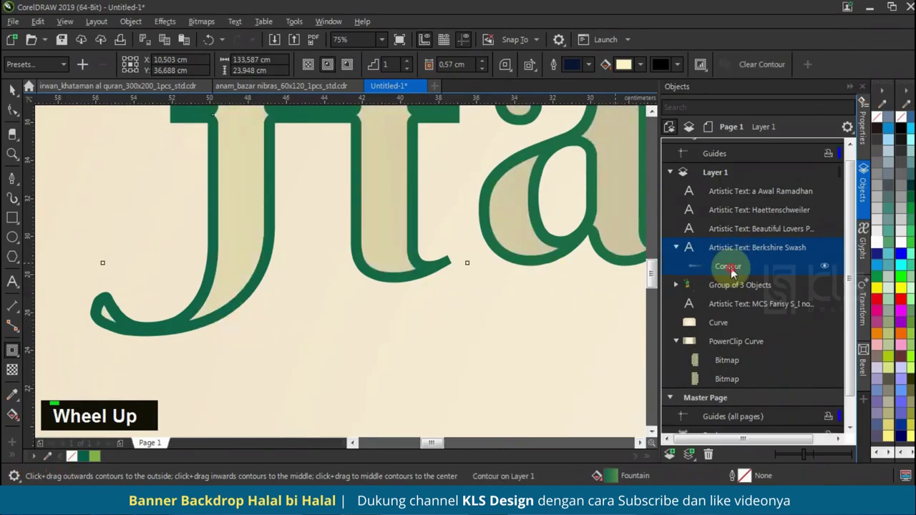
Step: Break the green contour apart and move the curve down-right behind the title like a shadow
key("ctrl+k")
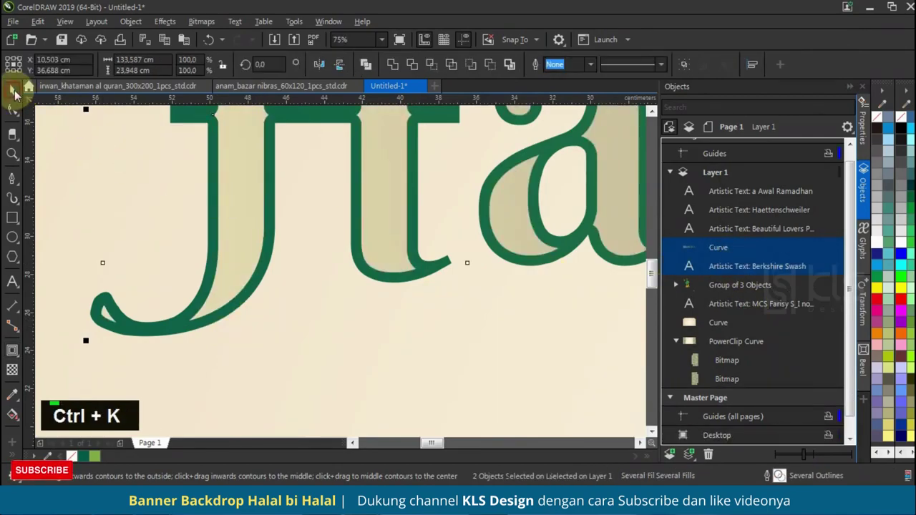
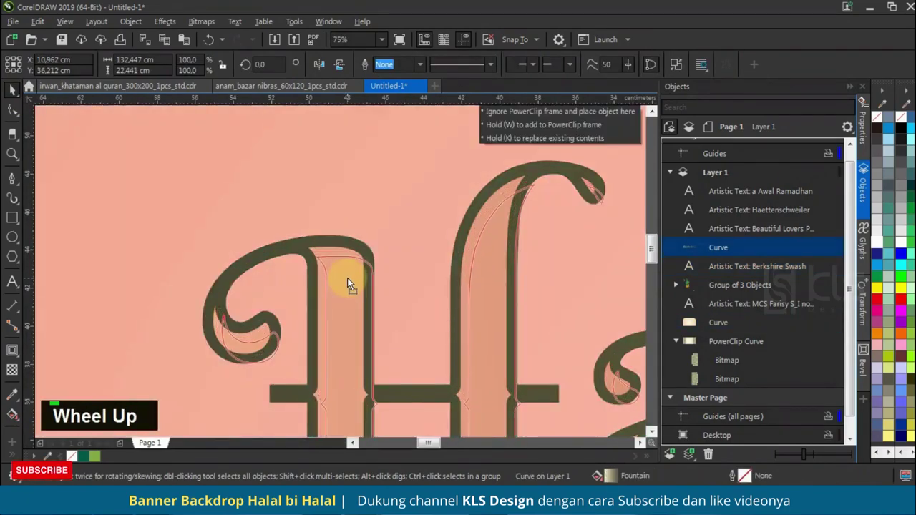
right_click(352, 280)
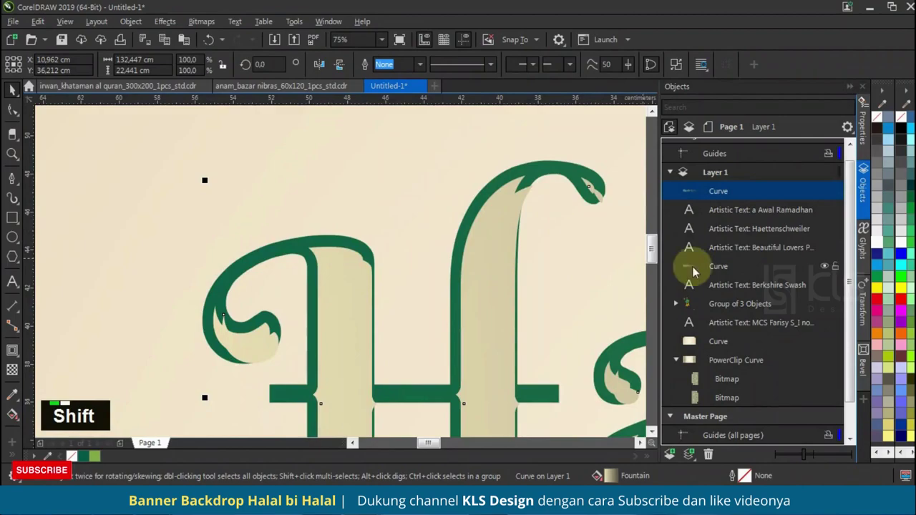
left_click(718, 273)
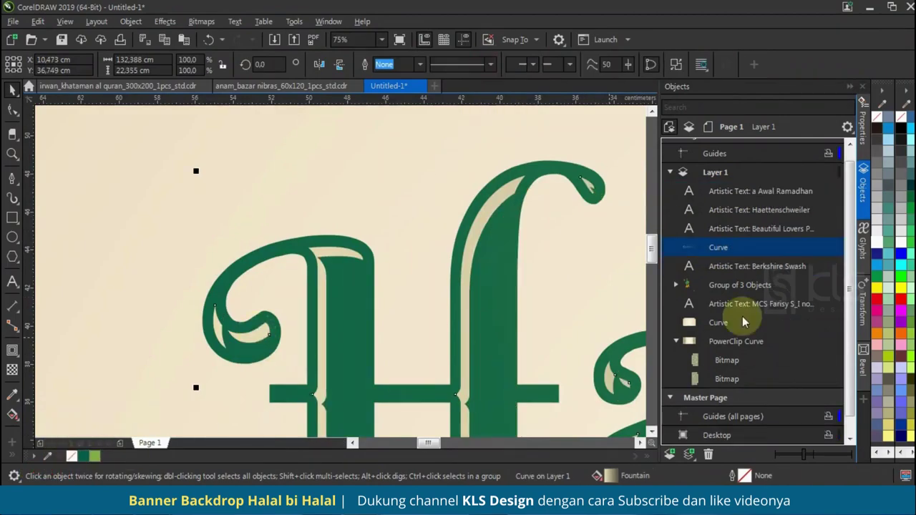
scroll("down", 3)
scroll("up", 3)
scroll("down", 3)
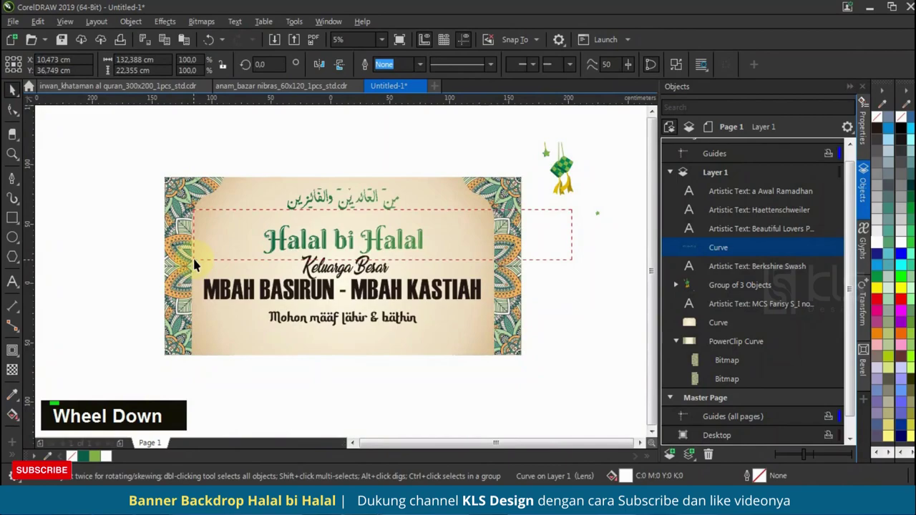
scroll("up", 3)
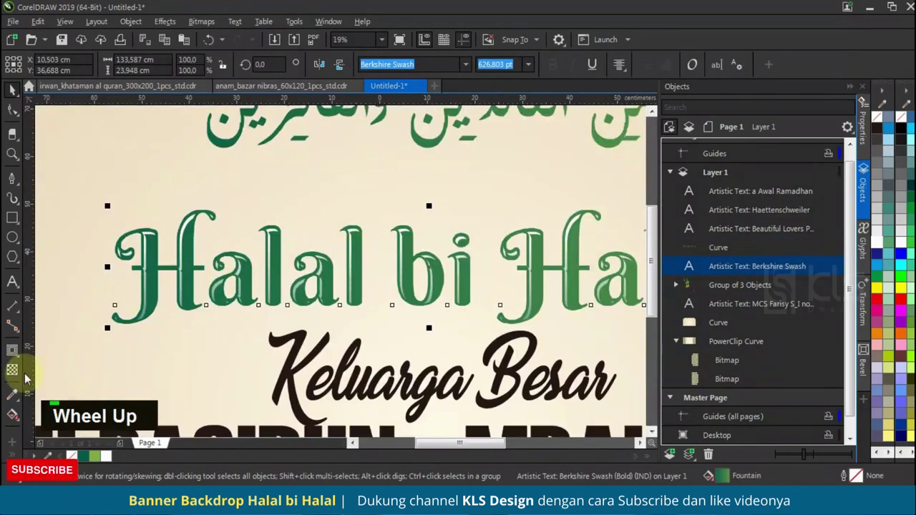
Step: Give the title a cream background-coloured outline set behind fill and scaling with the object
right_click(104, 462)
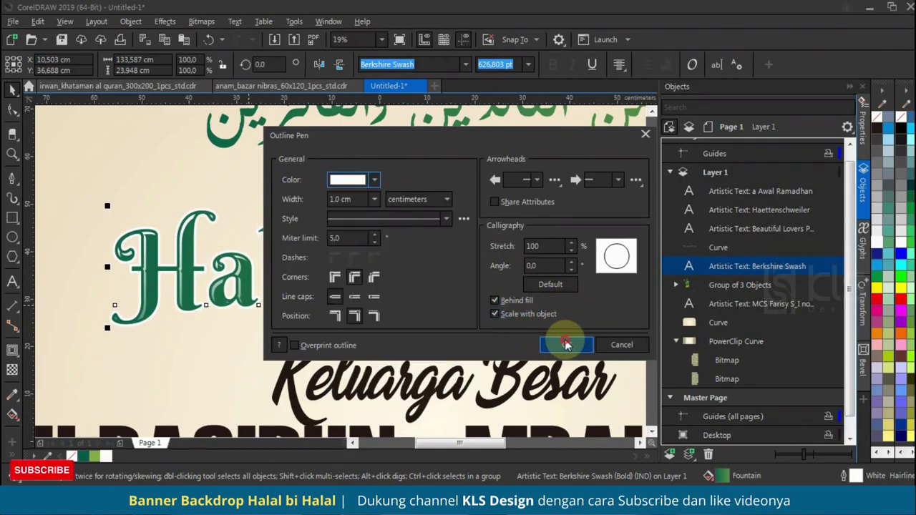
double_click(568, 351)
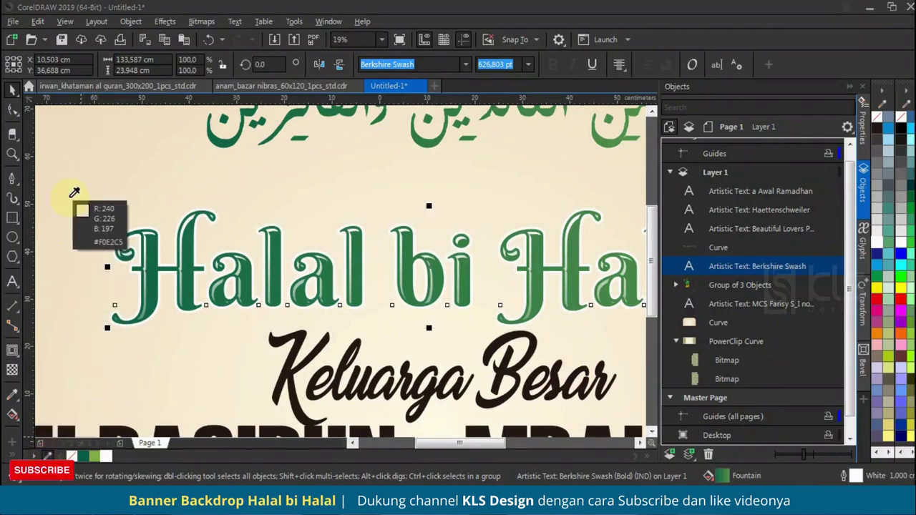
right_click(414, 251)
type("2")
key("Tab")
type("2")
scroll("down", 3)
scroll("up", 3)
scroll("down", 3)
scroll("up", 3)
Step: Duplicate the Halal bi Halal title and give the copy a dark green outline
key("2")
type("Halal bi Halal")
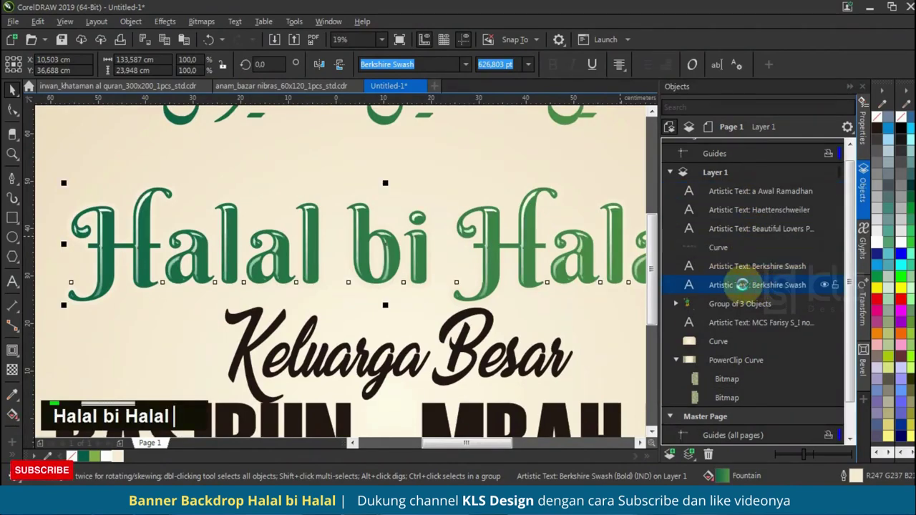
right_click(81, 463)
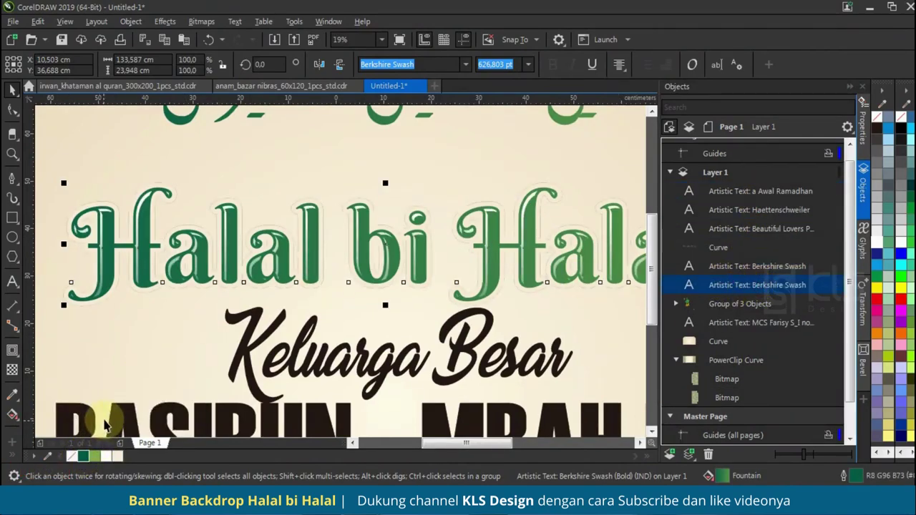
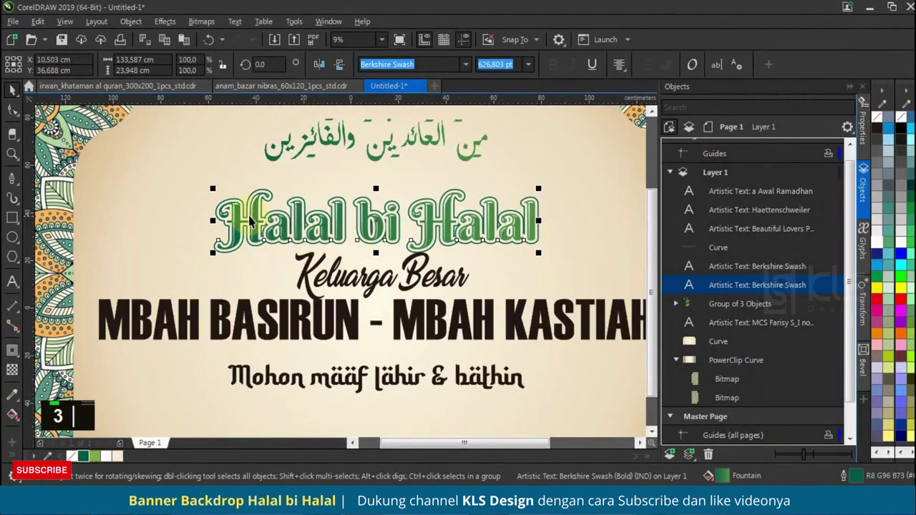
Step: Nudge the dark green-outlined duplicate down-right behind the title to form a layered shadow edge
scroll("up", 3)
key("3")
scroll("up", 3)
key("3")
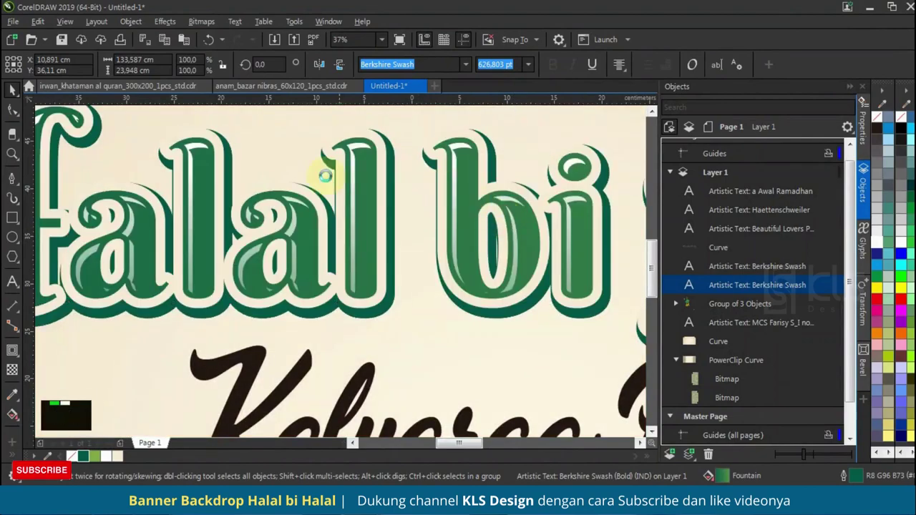
scroll("up", 3)
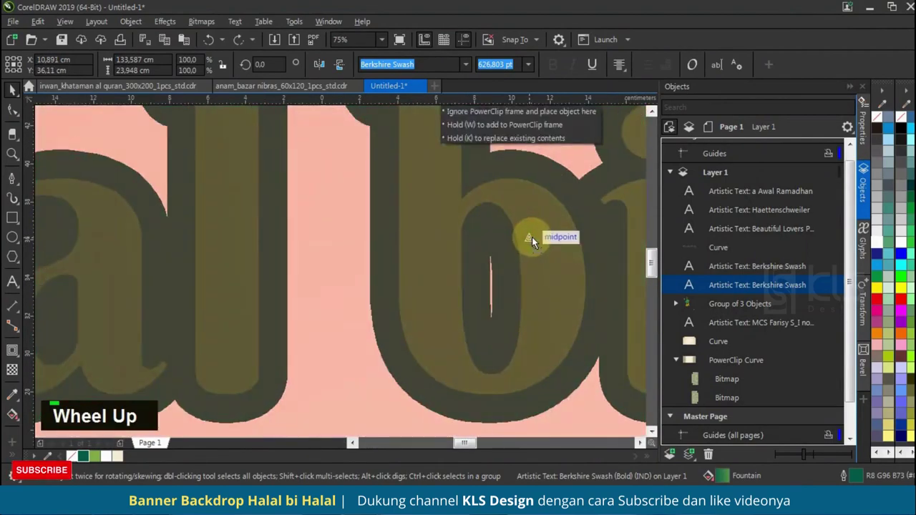
scroll("down", 3)
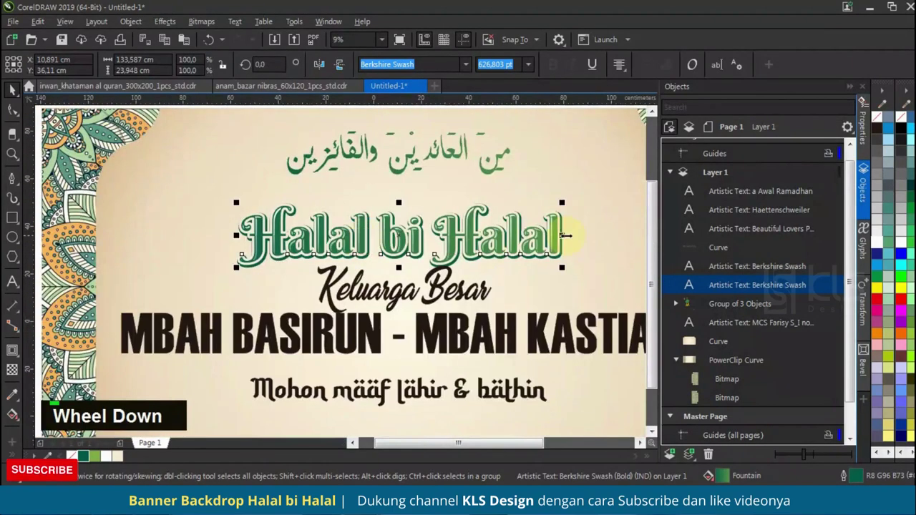
scroll("up", 3)
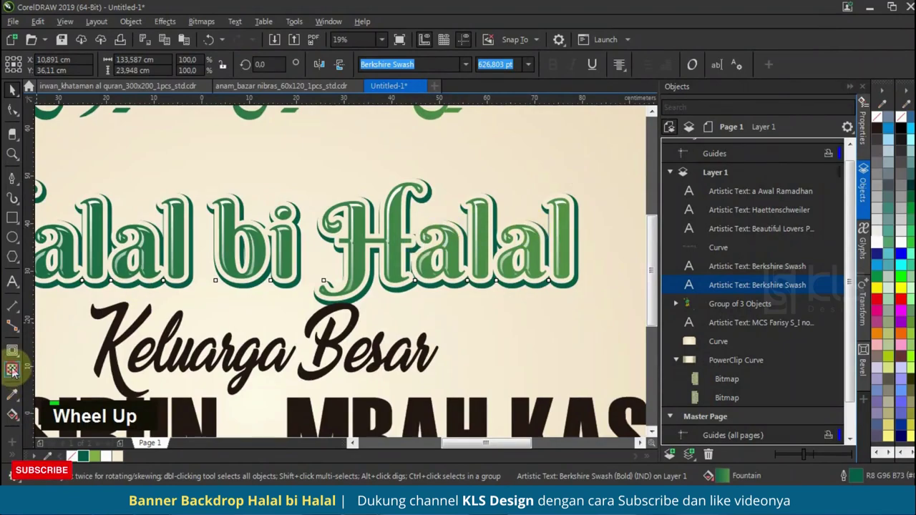
scroll("down", 3)
scroll("up", 3)
key("ctrl+z")
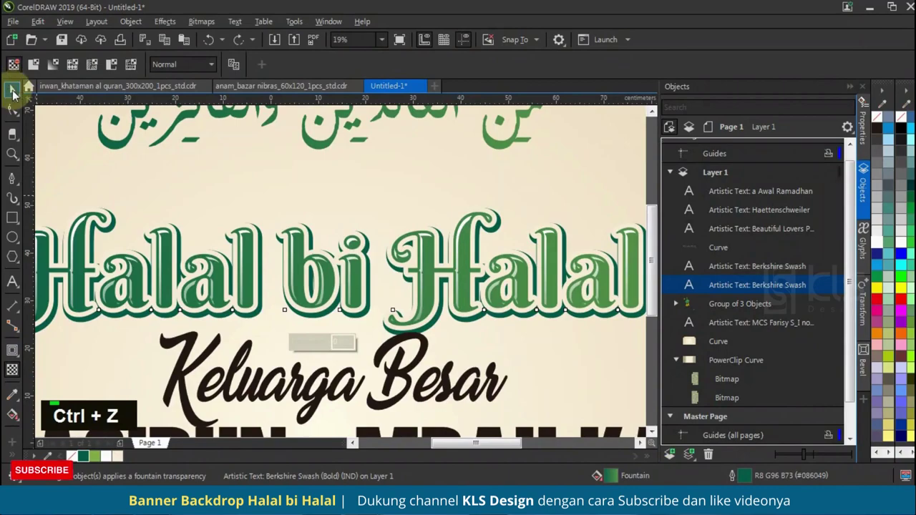
Step: Make the title copy black, convert it to a bitmap with 5.5 px Gaussian blur and 50 transparency
double_click(449, 264)
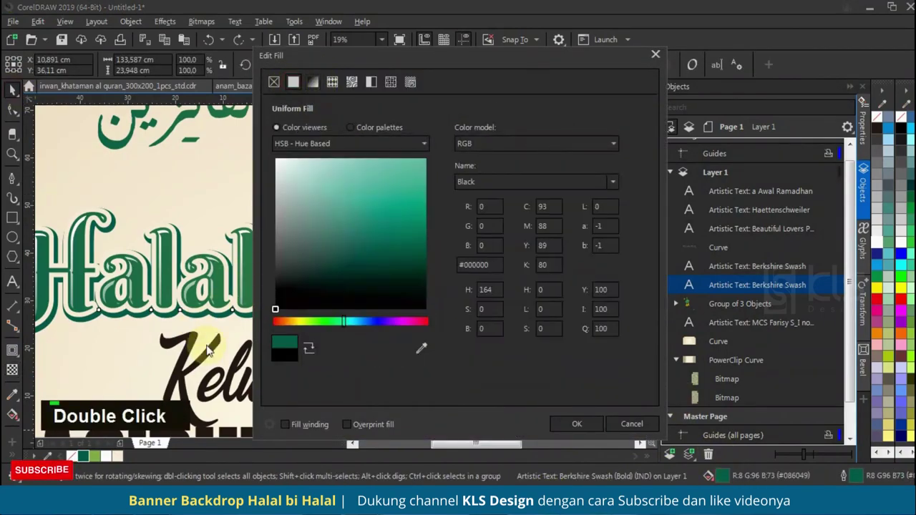
right_click(132, 461)
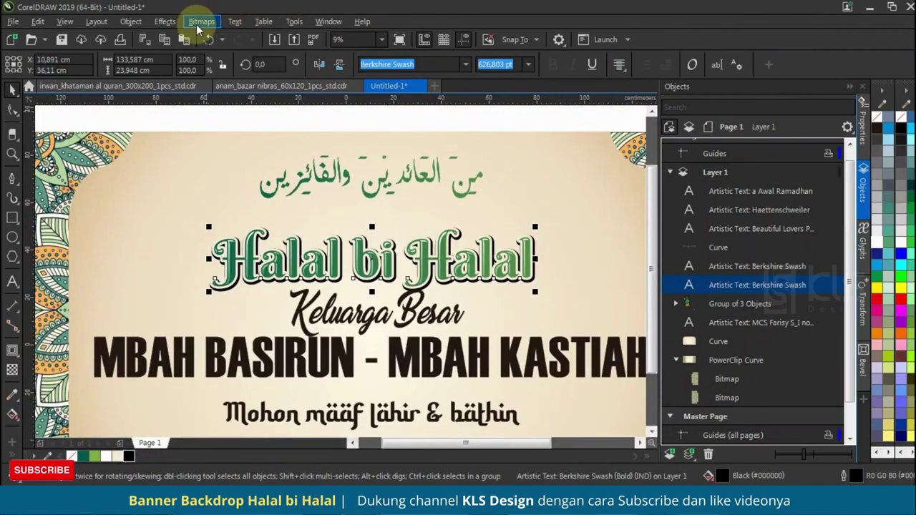
double_click(203, 24)
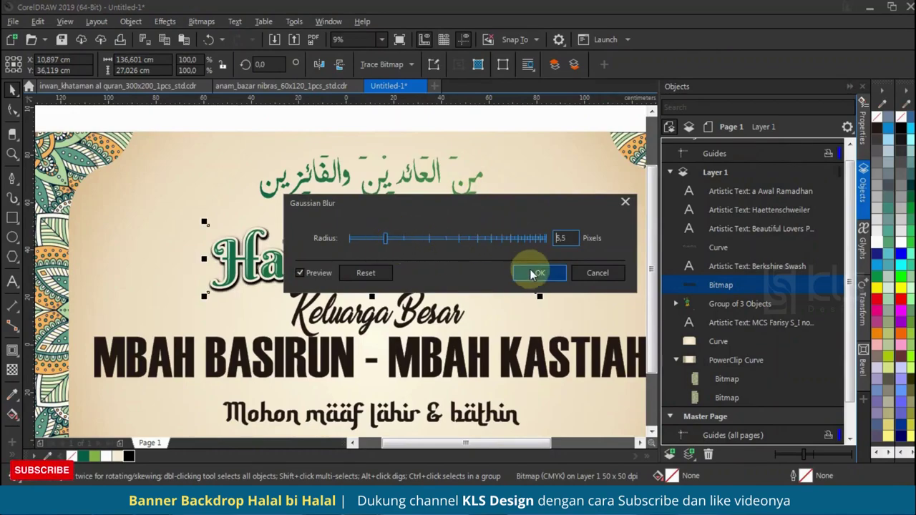
scroll("up", 3)
scroll("down", 3)
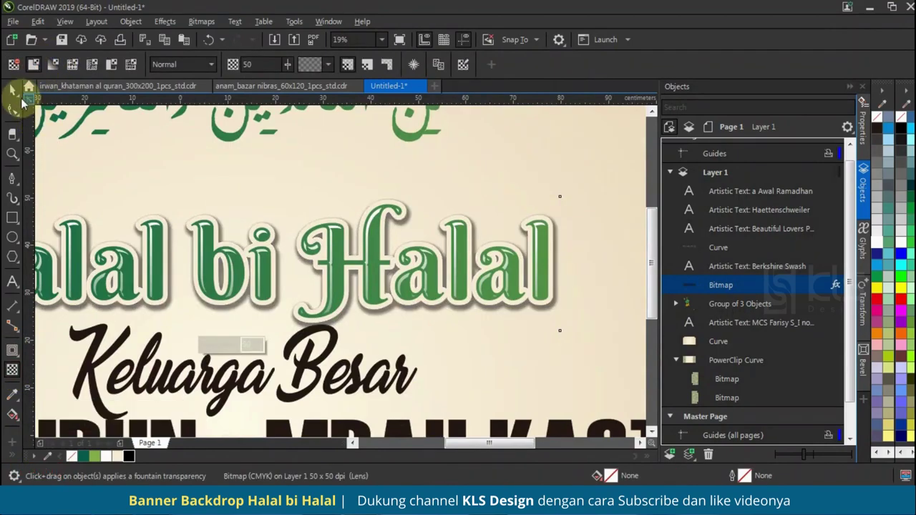
scroll("down", 3)
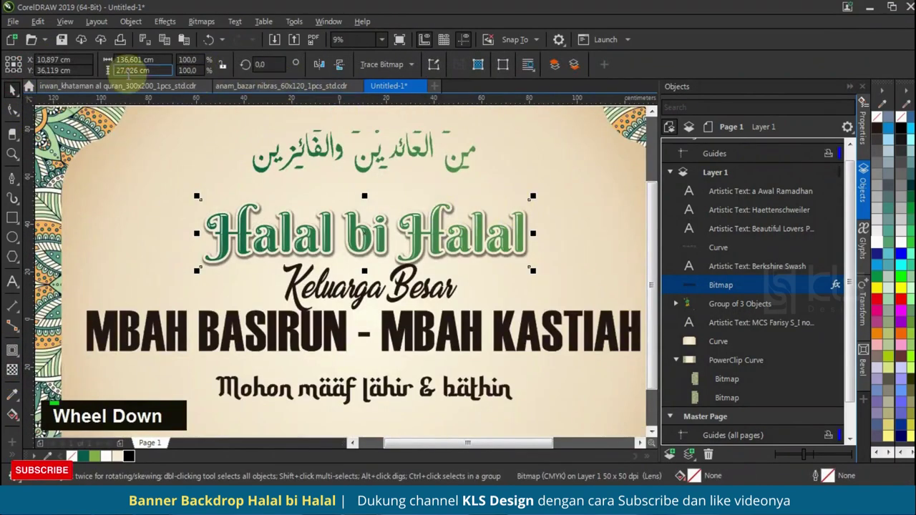
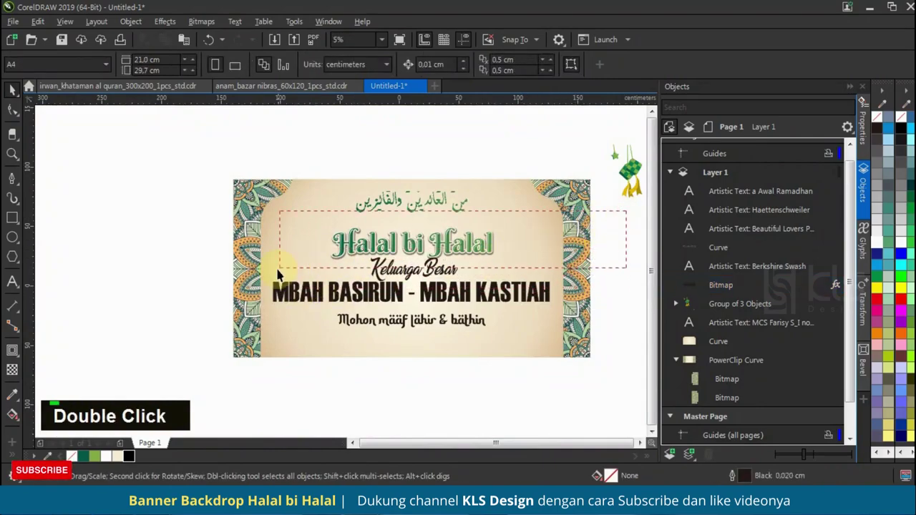
Step: Move the title curve, text and shadow bitmap together to centre above Keluarga Besar
scroll("up", 3)
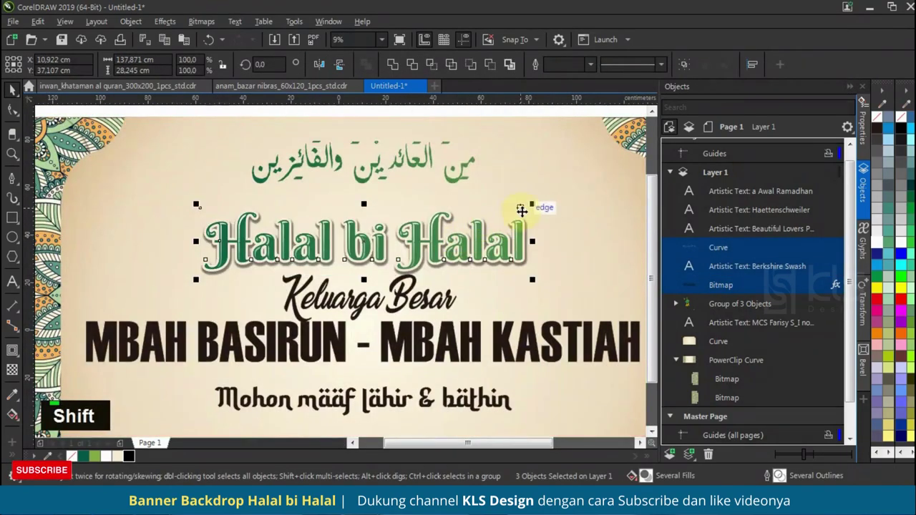
scroll("up", 3)
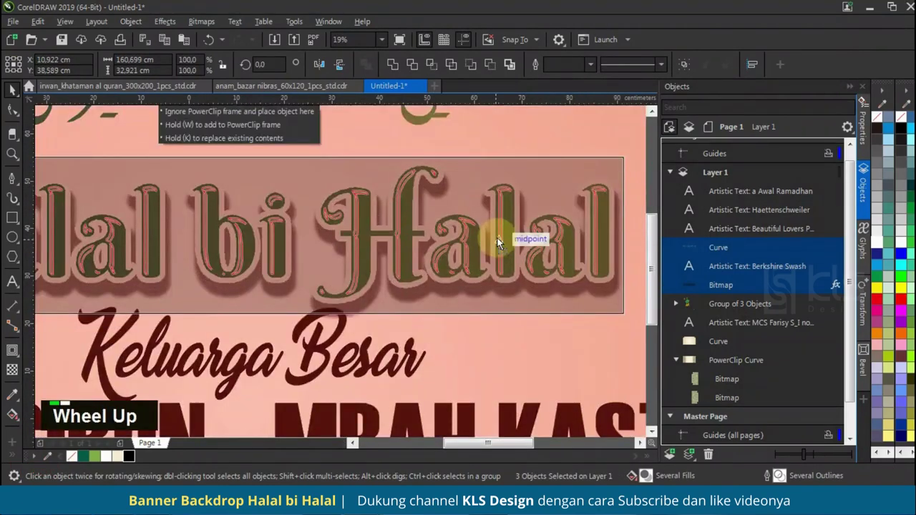
scroll("down", 3)
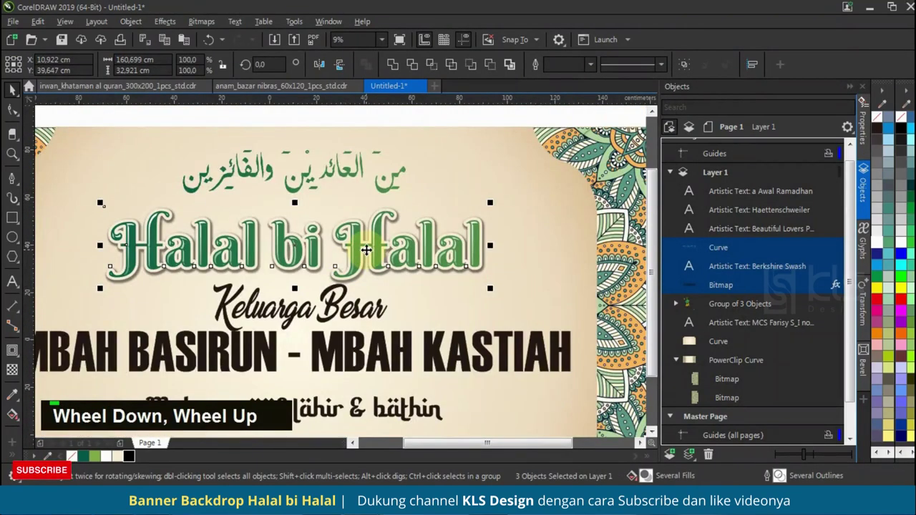
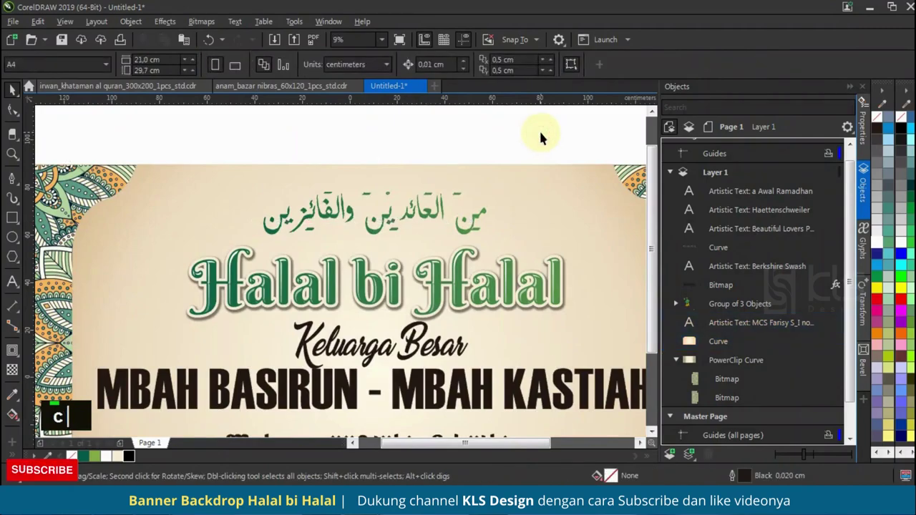
scroll("down", 3)
scroll("up", 3)
scroll("down", 3)
scroll("up", 3)
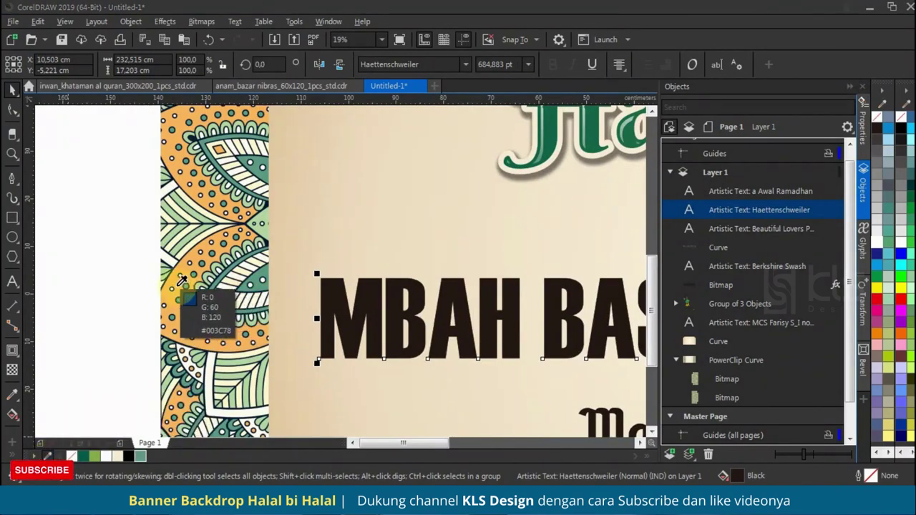
scroll("down", 3)
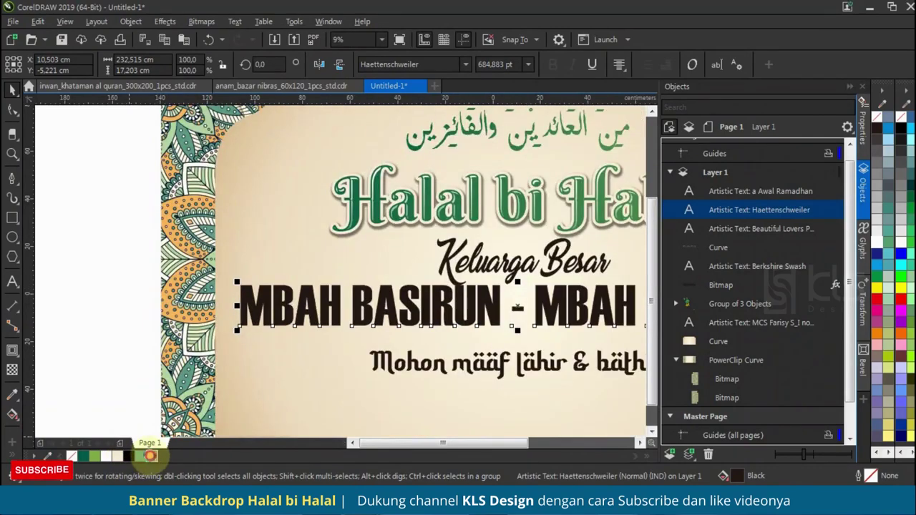
scroll("down", 3)
scroll("up", 3)
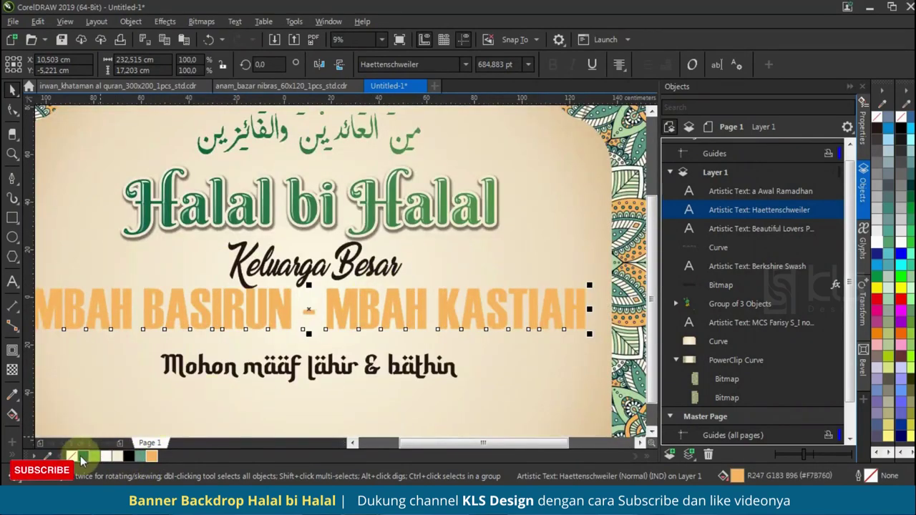
key("F12")
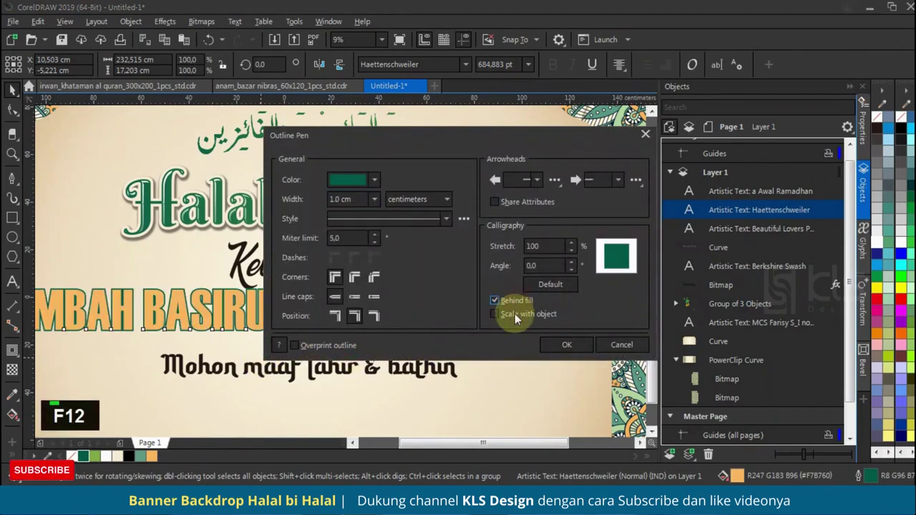
key("2")
key("Tab")
scroll("down", 3)
key("2")
scroll("up", 3)
key("2")
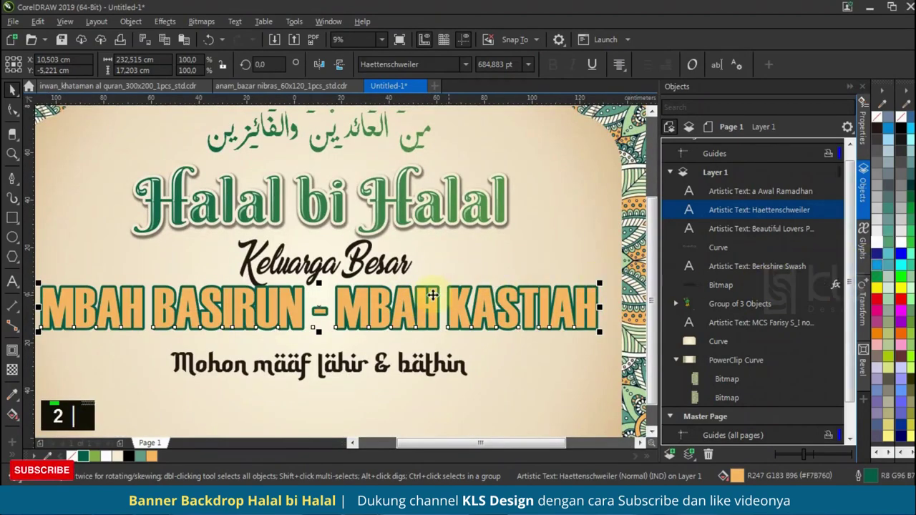
Step: Add a contour shape around the name line letters
scroll("down", 3)
scroll("up", 3)
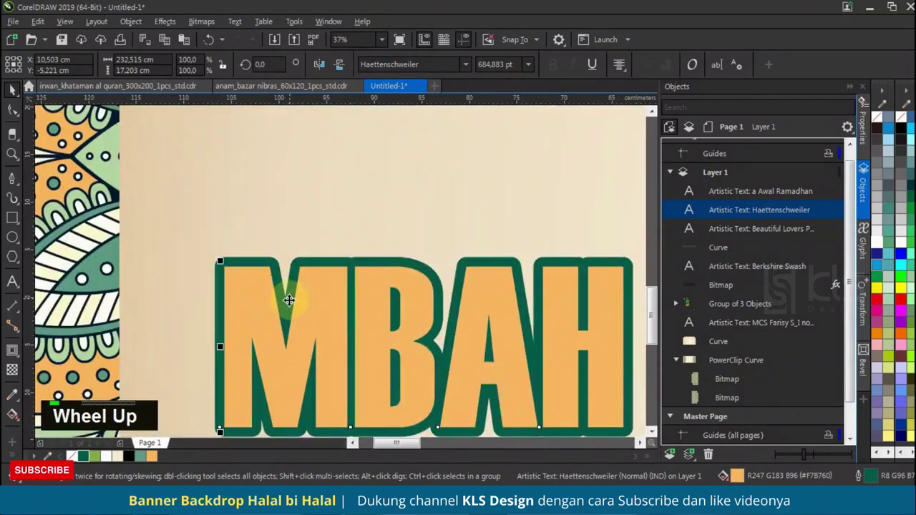
key("2")
scroll("down", 3)
scroll("up", 3)
key("2")
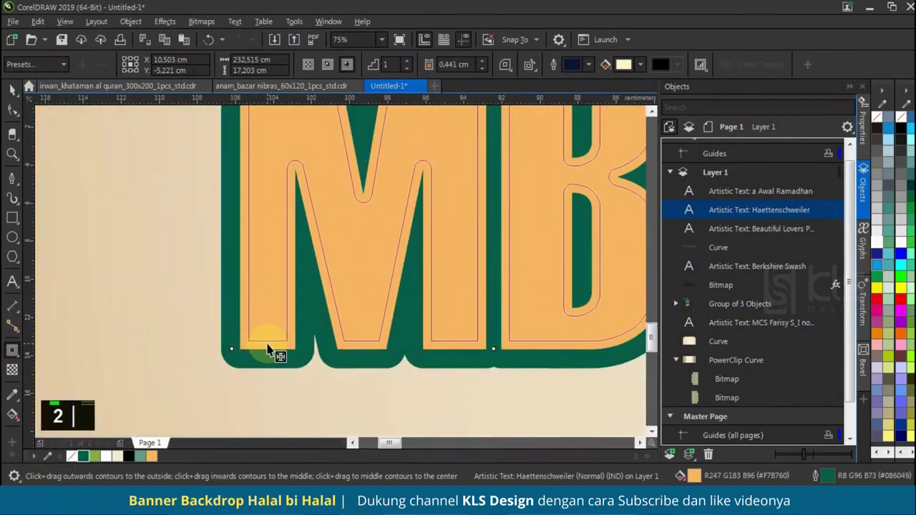
Step: Break the contour apart, recolour it light and fade it with a fountain transparency
key("ctrl+k")
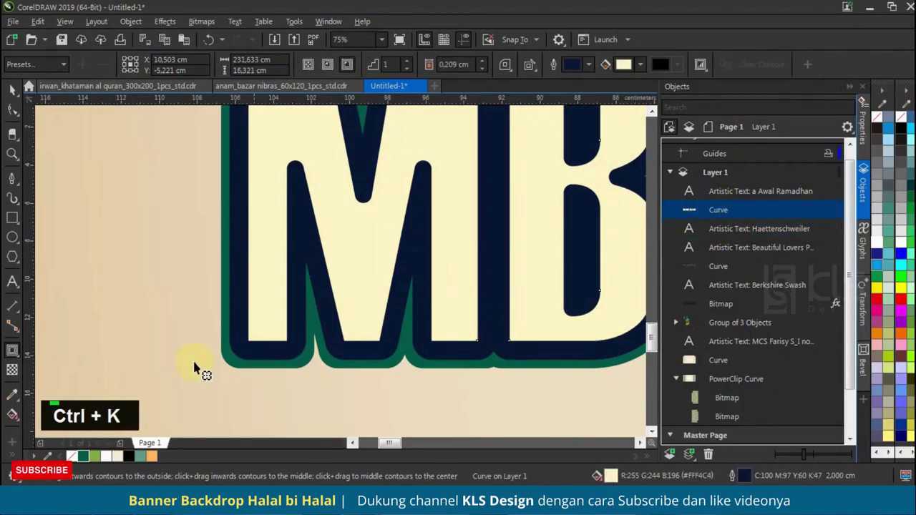
right_click(72, 460)
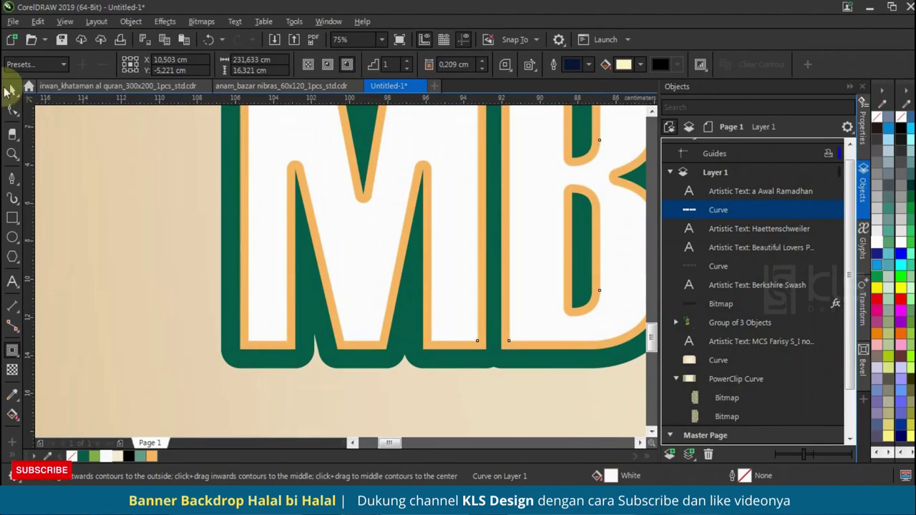
scroll("down", 3)
scroll("up", 3)
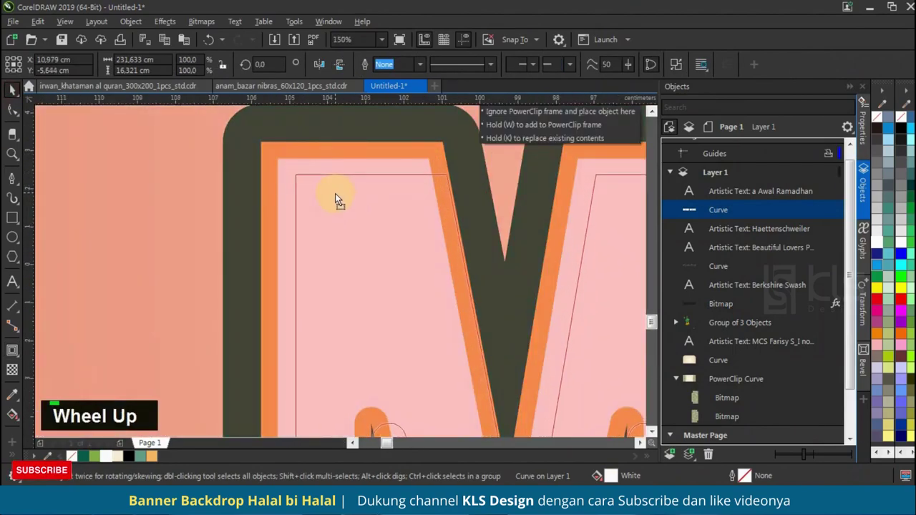
right_click(342, 200)
left_click(360, 169)
Step: Give the name line a peach-to-orange fountain fill with the Interactive Fill tool
scroll("down", 3)
scroll("up", 3)
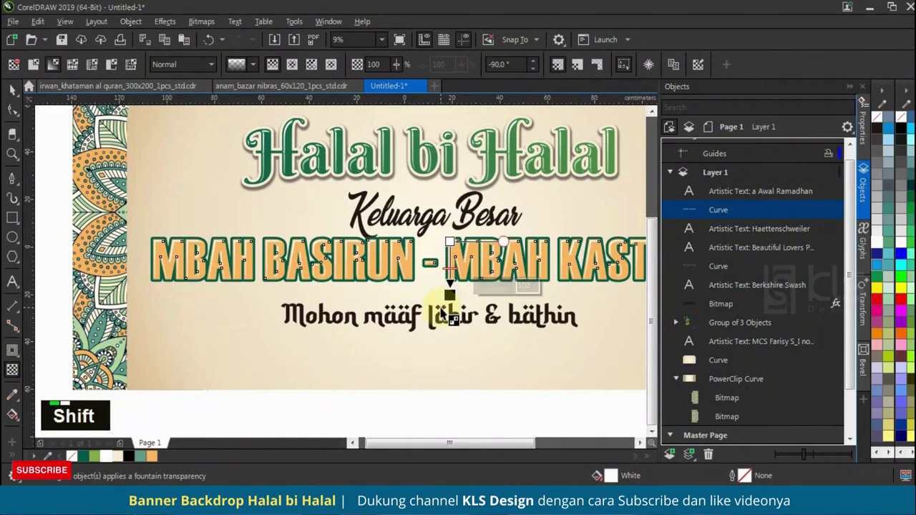
scroll("up", 3)
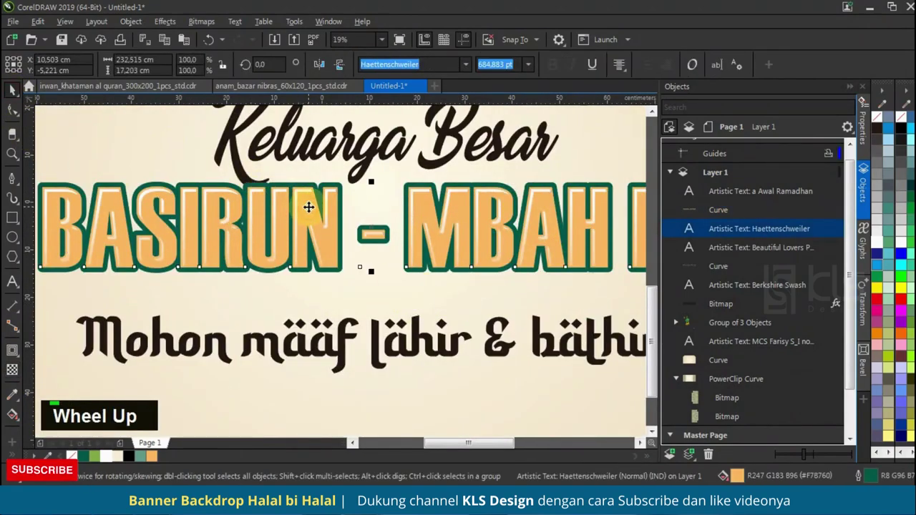
scroll("down", 3)
scroll("up", 3)
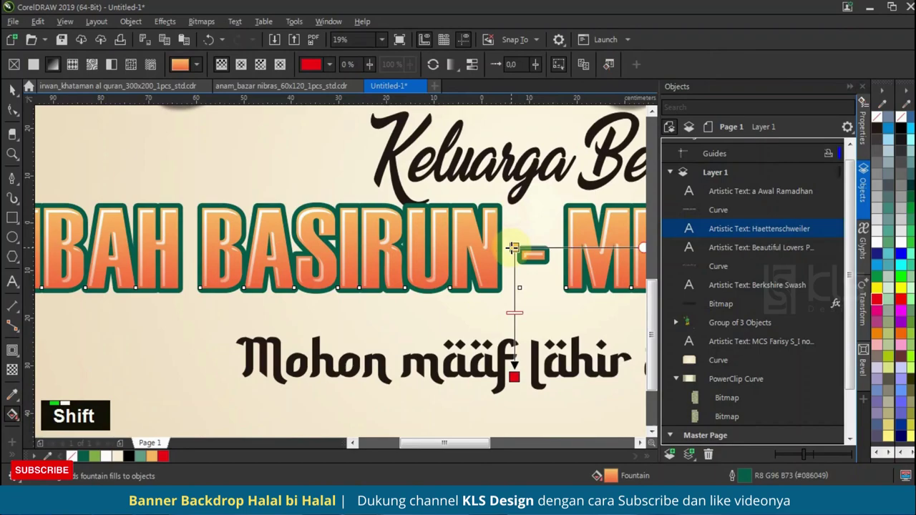
scroll("down", 3)
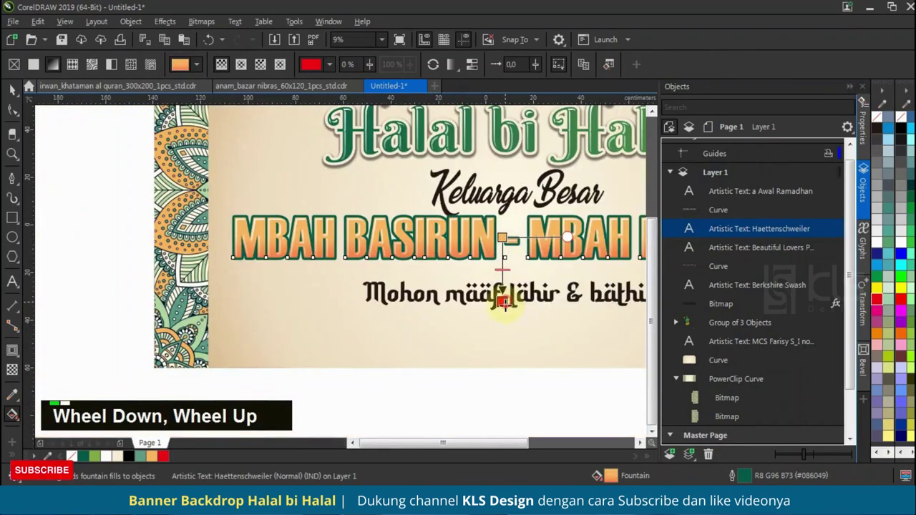
scroll("down", 3)
scroll("up", 3)
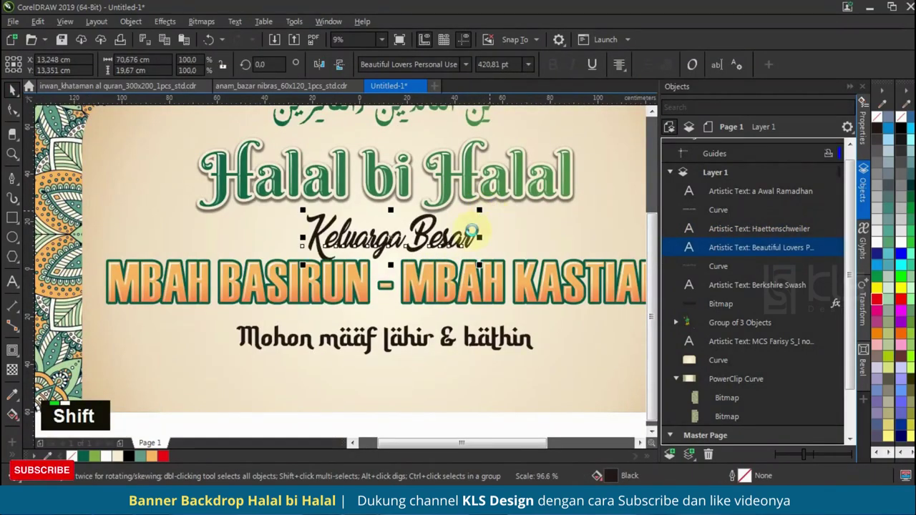
Step: Select Keluarga Besar and bring it to the front of the other objects
scroll("down", 3)
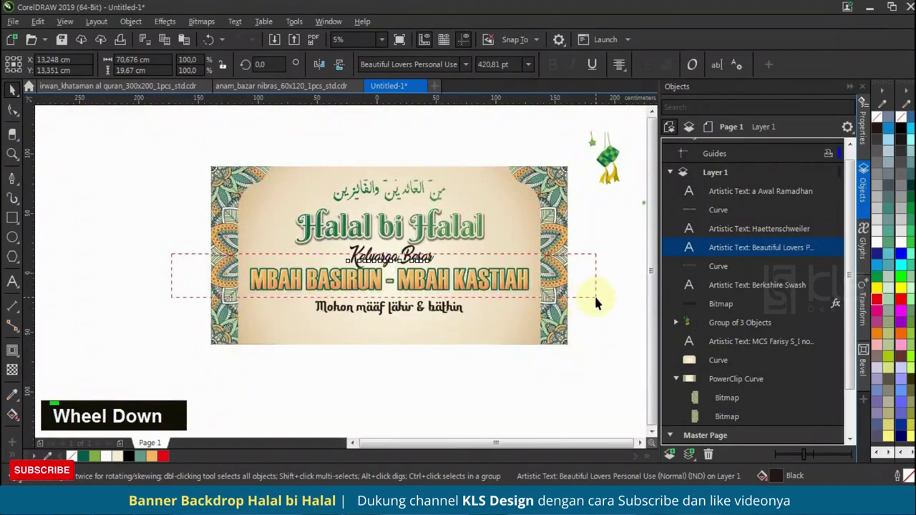
key("ctrl+g")
scroll("up", 3)
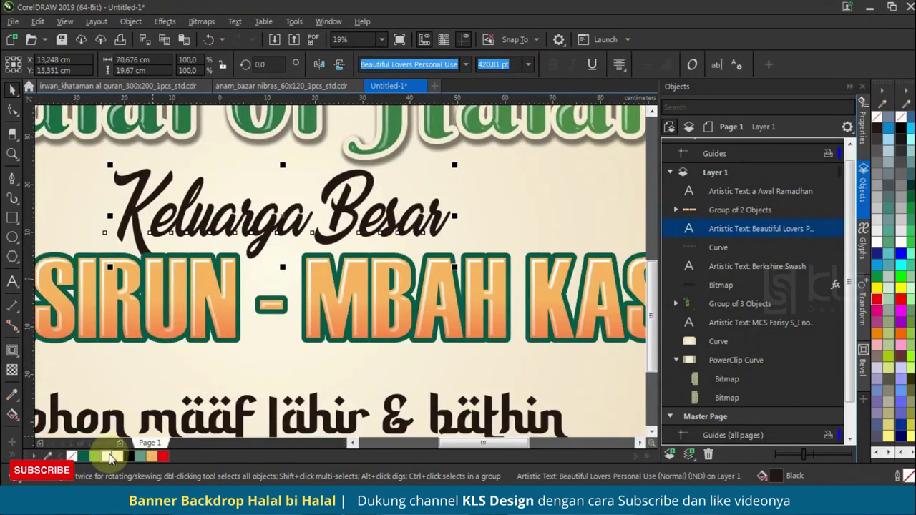
scroll("down", 3)
key("ctrl+x")
type("Keluarga Besar")
scroll("up", 3)
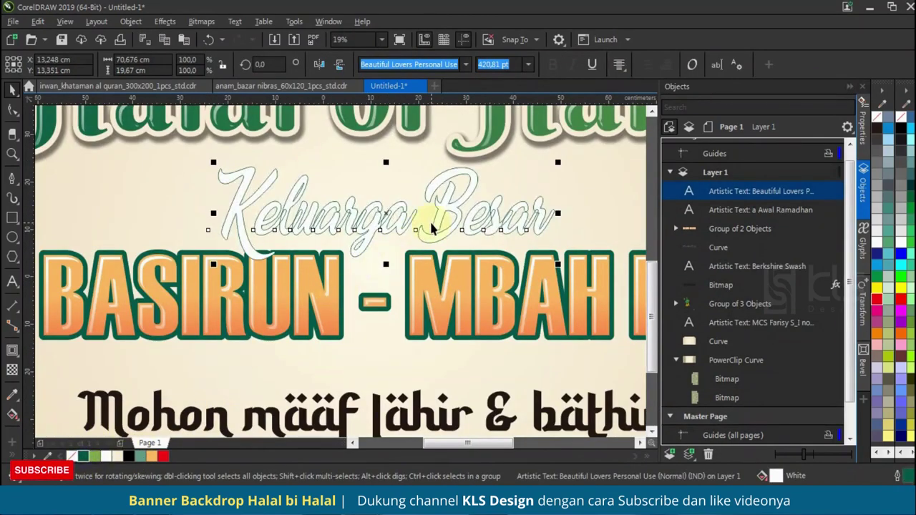
Step: Give Keluarga Besar a 1.0 cm dark green outline behind fill, scaling with object
key("F12")
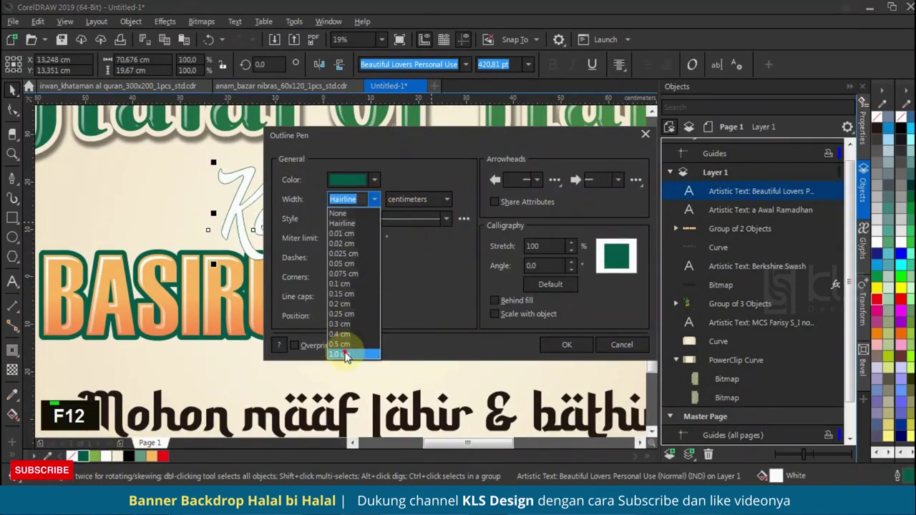
double_click(510, 319)
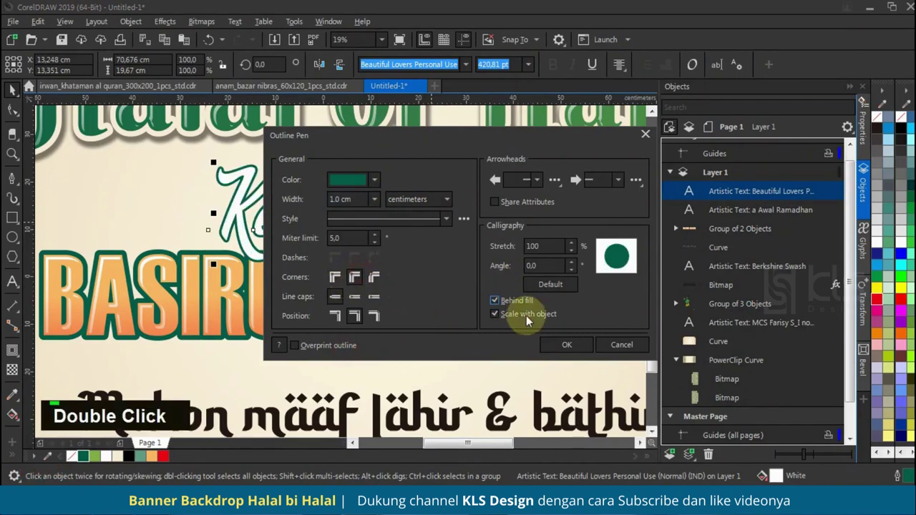
scroll("down", 3)
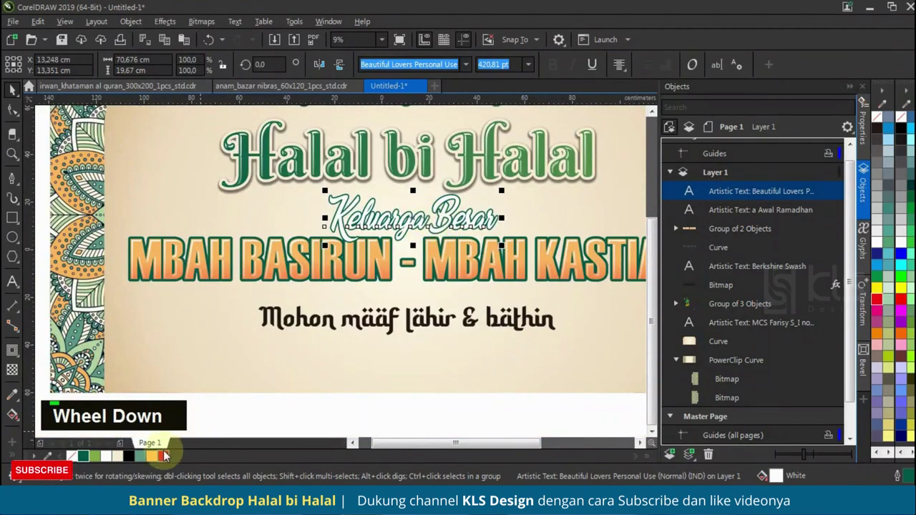
right_click(110, 461)
right_click(118, 463)
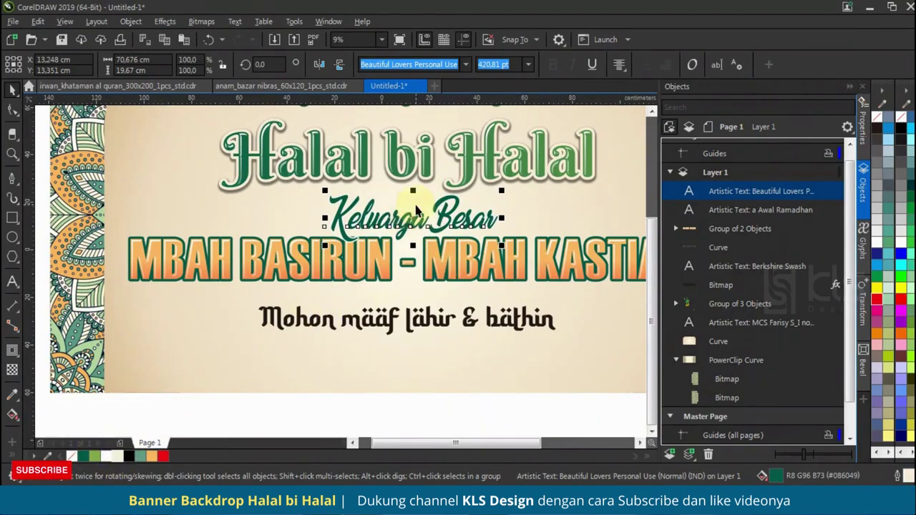
Step: Add a drop shadow to the title texts with opacity 30 and feather 10
scroll("down", 3)
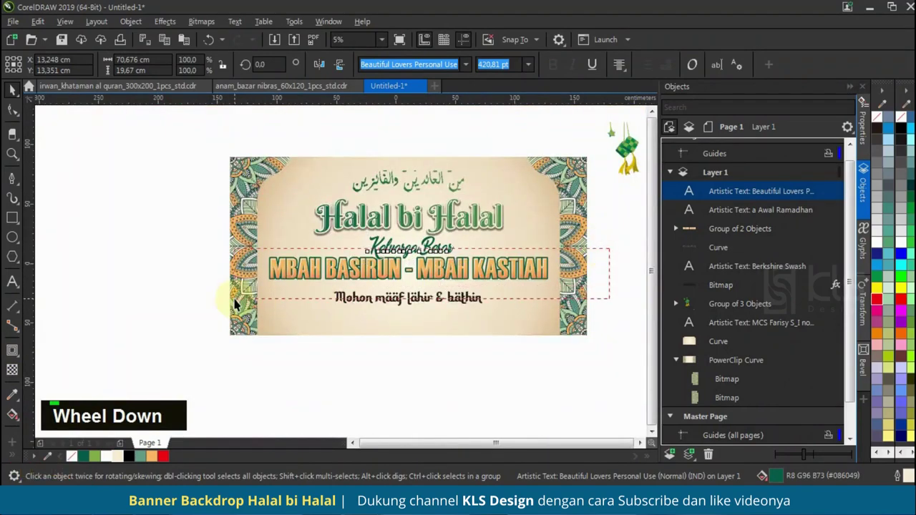
key("ctrl+g")
scroll("up", 3)
scroll("up", 3)
left_click(382, 249)
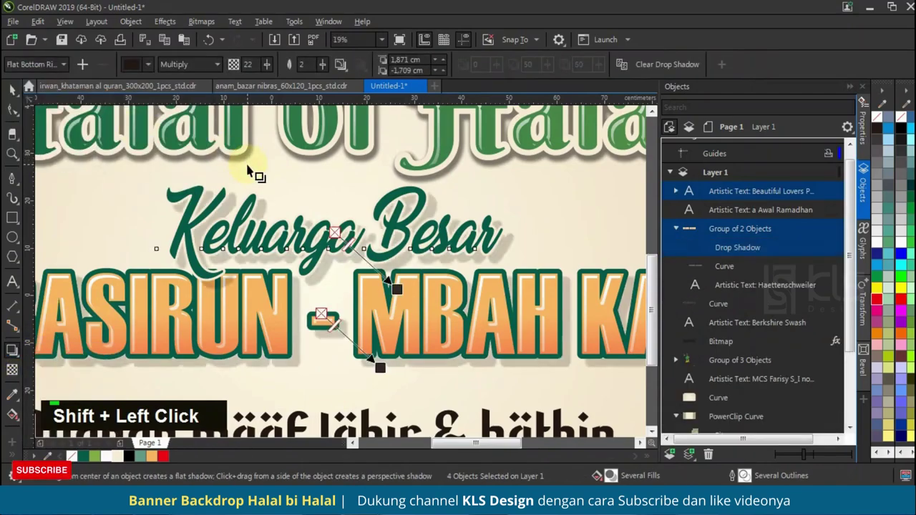
type("3030 10")
key("Tab")
type("30 10")
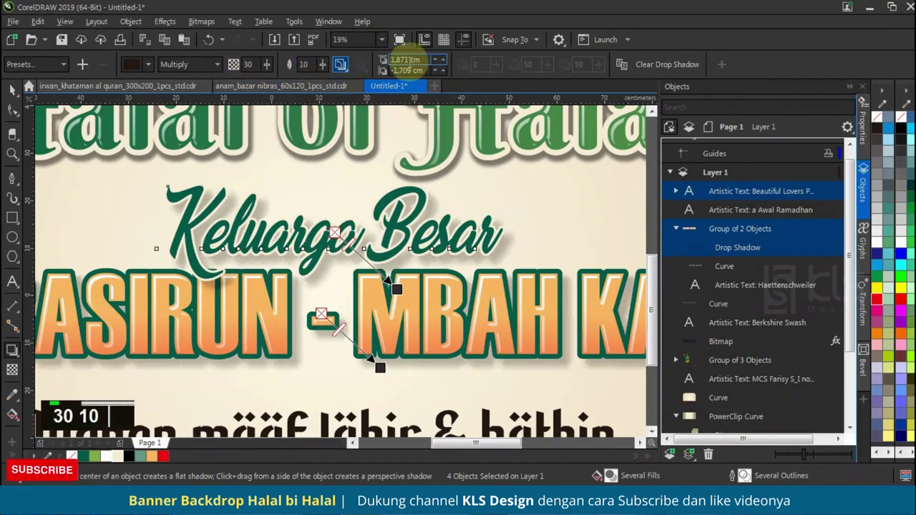
Step: Offset the drop shadow 1 cm right and -1 cm down toward the lower right
type("1")
key("Tab")
type("30 10 1 -1")
key("Tab")
type("30 10 1 -1")
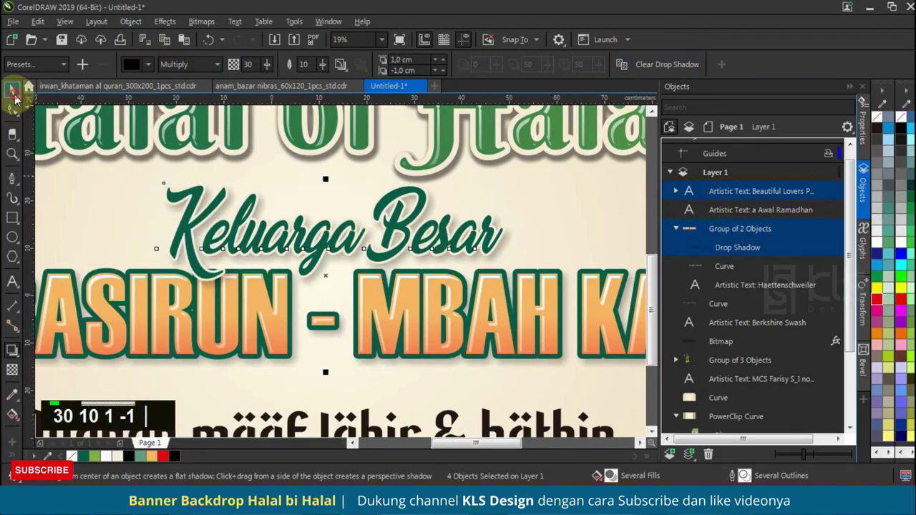
scroll("down", 3)
type("30 10 1 -1")
scroll("up", 3)
type("30 10 1 -1")
key("BackSpace")
scroll("down", 3)
Step: Draw a bottom band rectangle with a green fountain fill, no outline, and an orange strip above
type("30 10 1 -1 |")
type("30 10 1 -1 |")
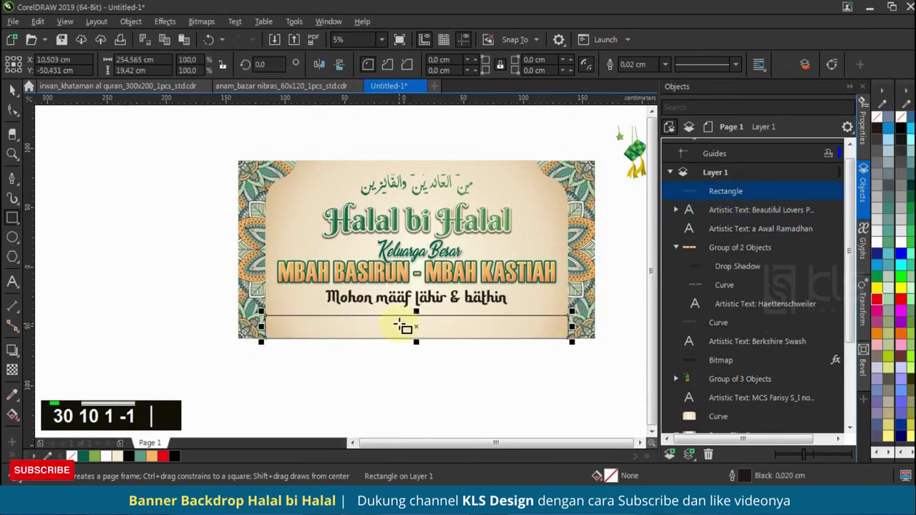
scroll("up", 3)
type("30 10 1 -1")
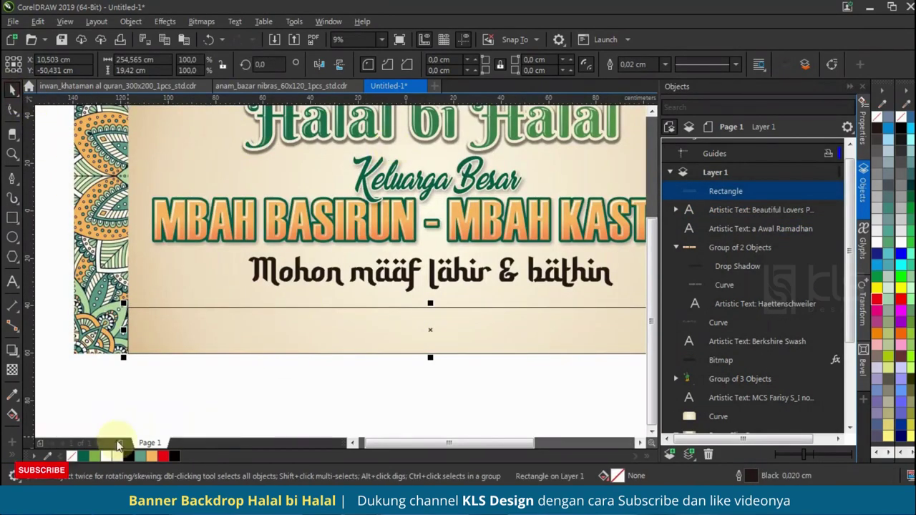
right_click(73, 462)
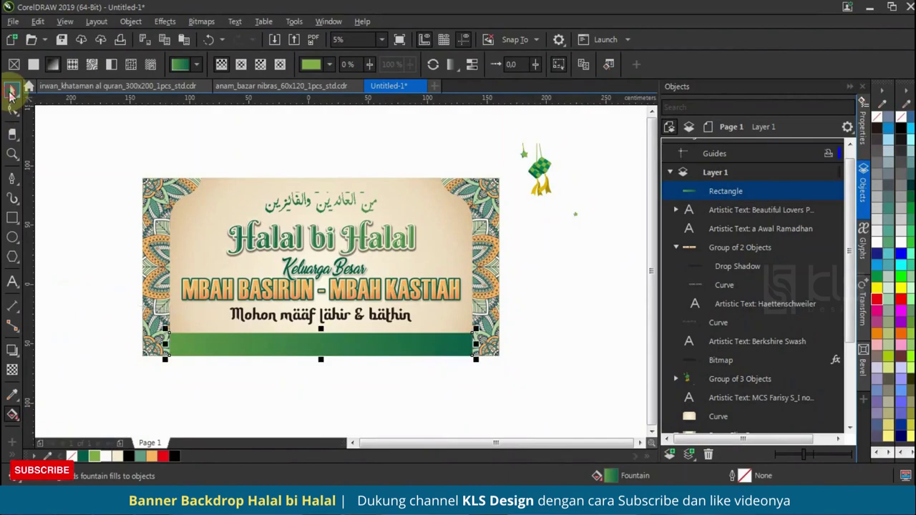
scroll("down", 3)
scroll("up", 3)
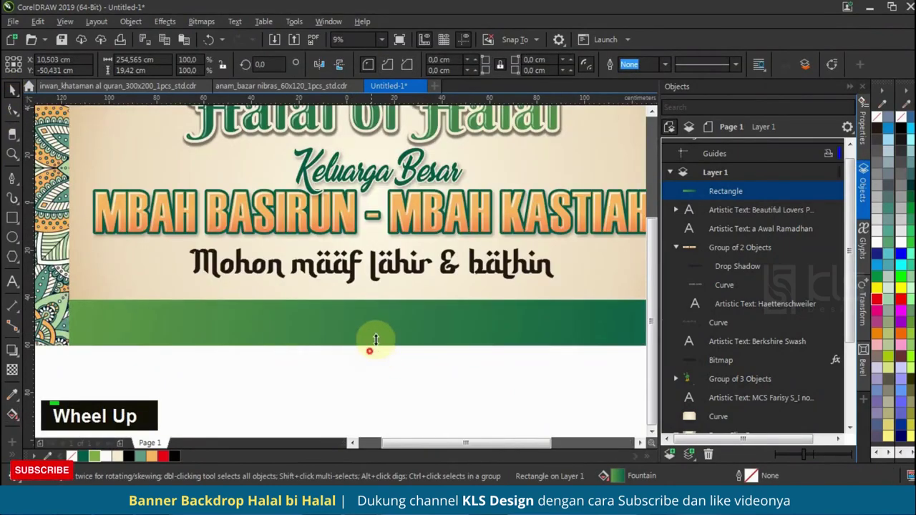
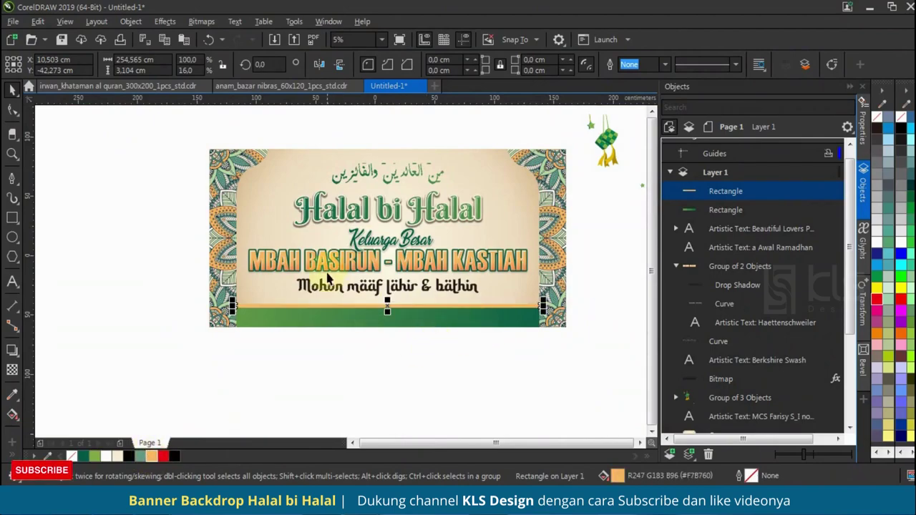
Step: Draw a long rounded-corner rectangle pill around the Mohon maaf lahir & bathin line
scroll("up", 3)
double_click(453, 342)
scroll("down", 3)
scroll("up", 3)
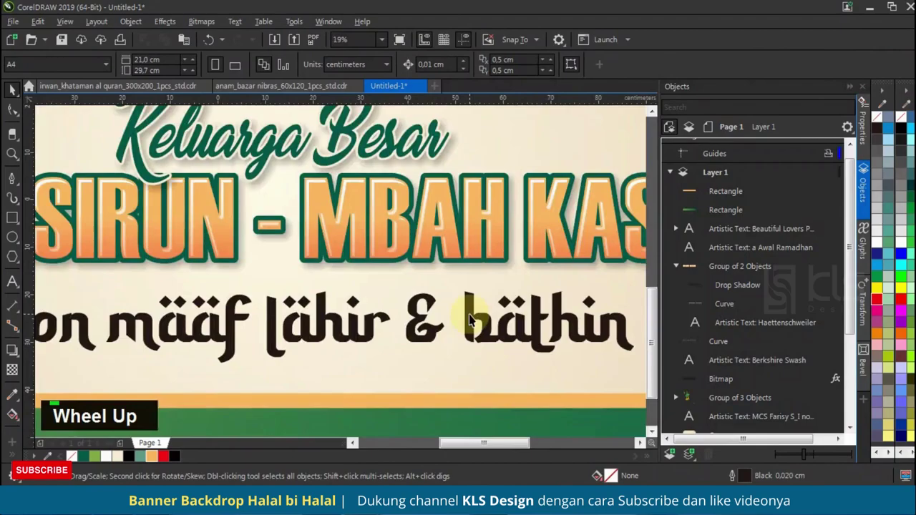
scroll("down", 3)
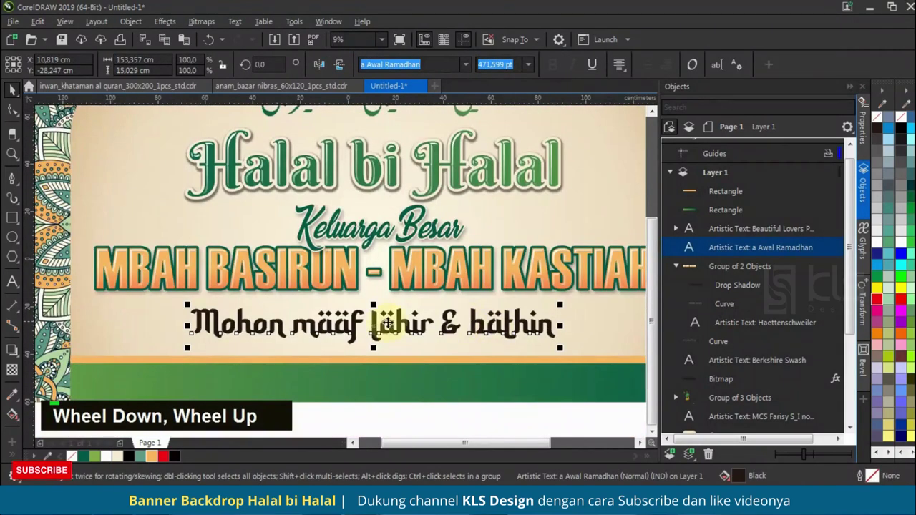
scroll("down", 3)
scroll("down", 3)
scroll("up", 3)
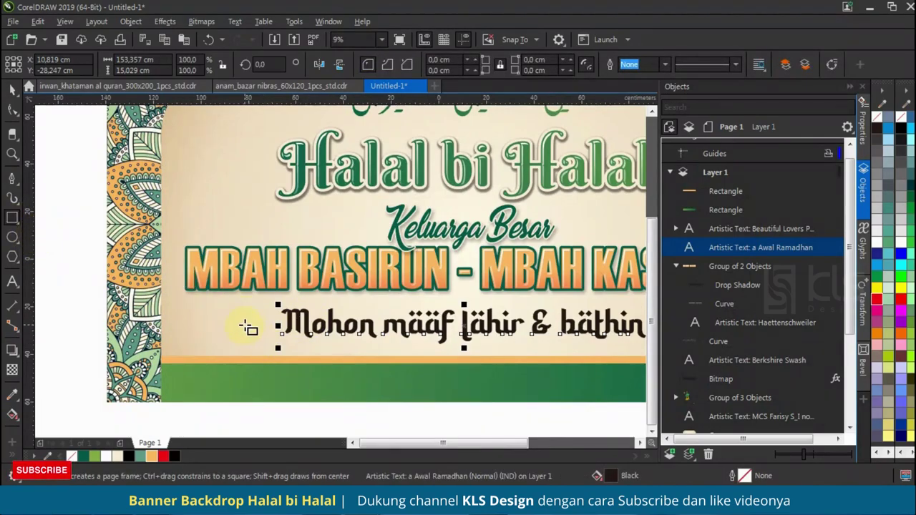
scroll("down", 3)
scroll("up", 3)
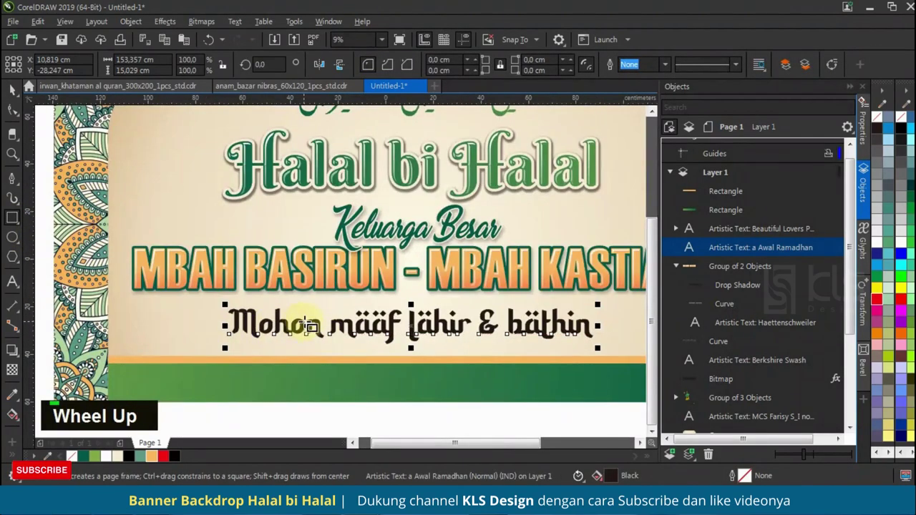
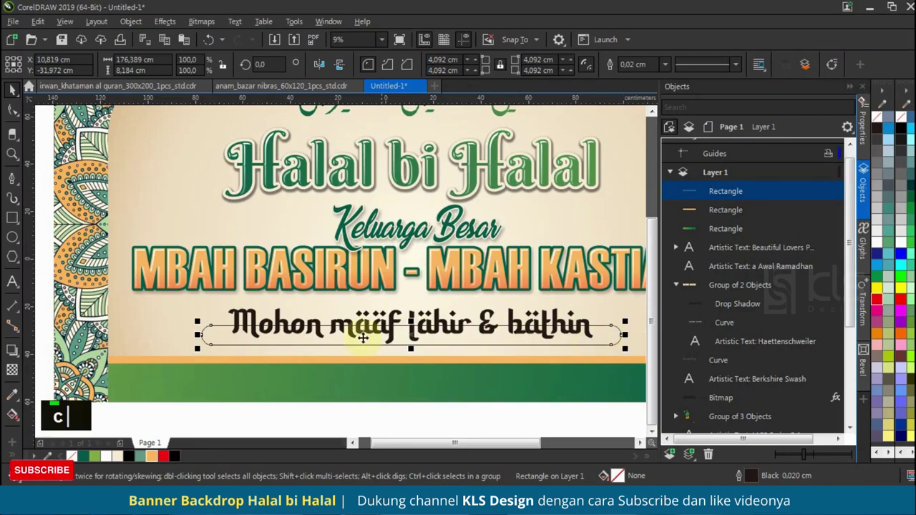
Step: Remove the pill's outline, fill it soft cream and order it behind the subtitle text
right_click(77, 460)
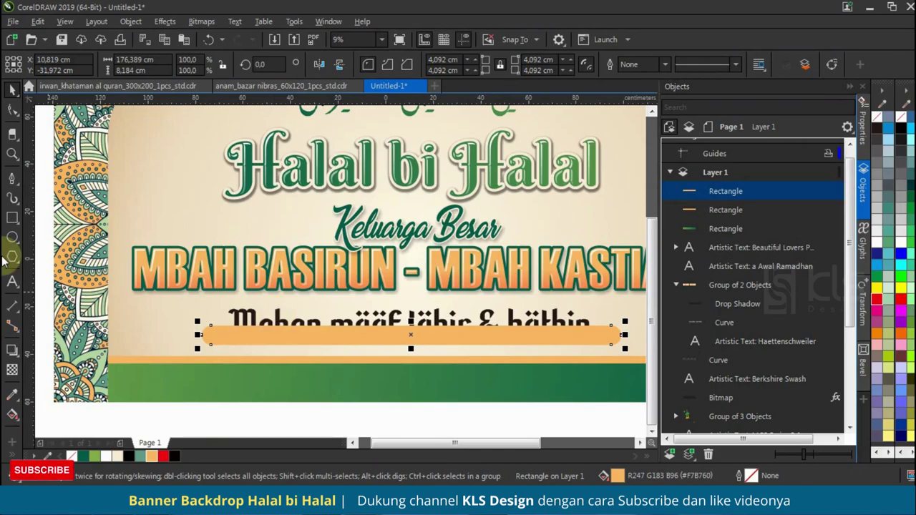
scroll("down", 3)
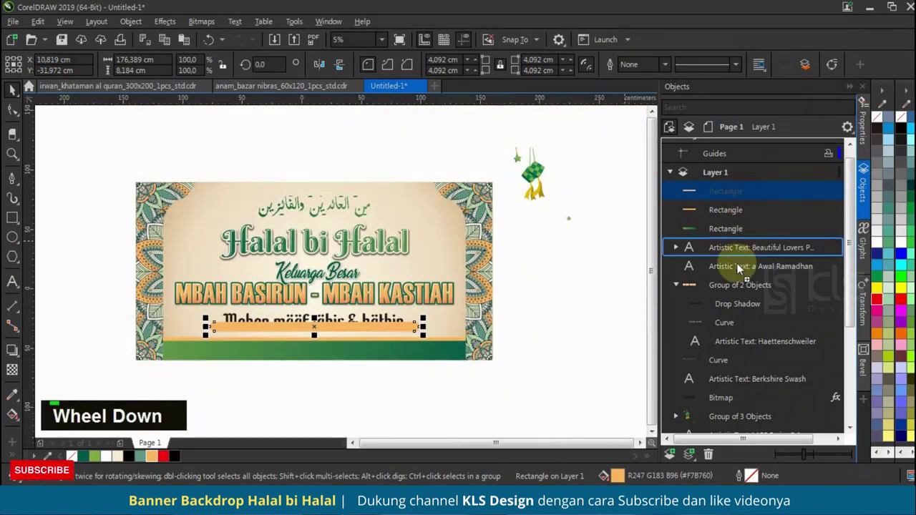
scroll("up", 3)
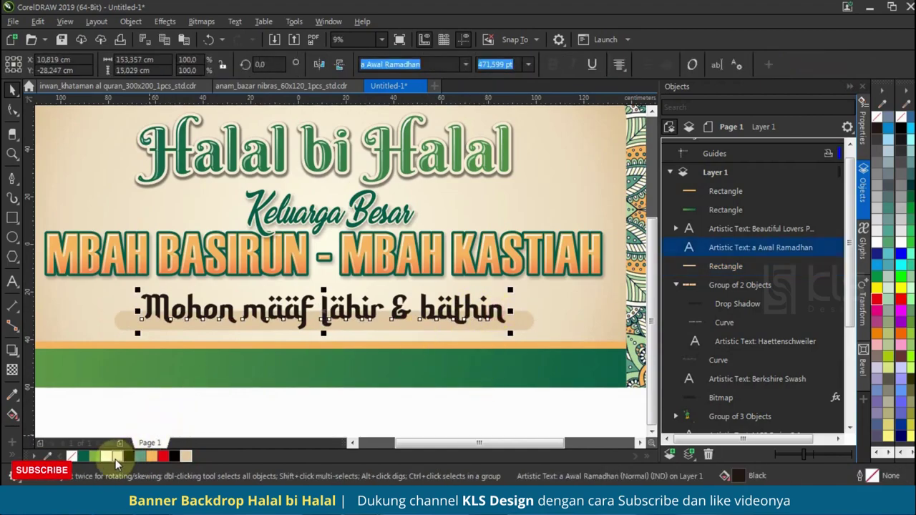
Step: Give the subtitle text a 1.0 cm cream outline behind fill, scaling with object
right_click(116, 465)
key("F12")
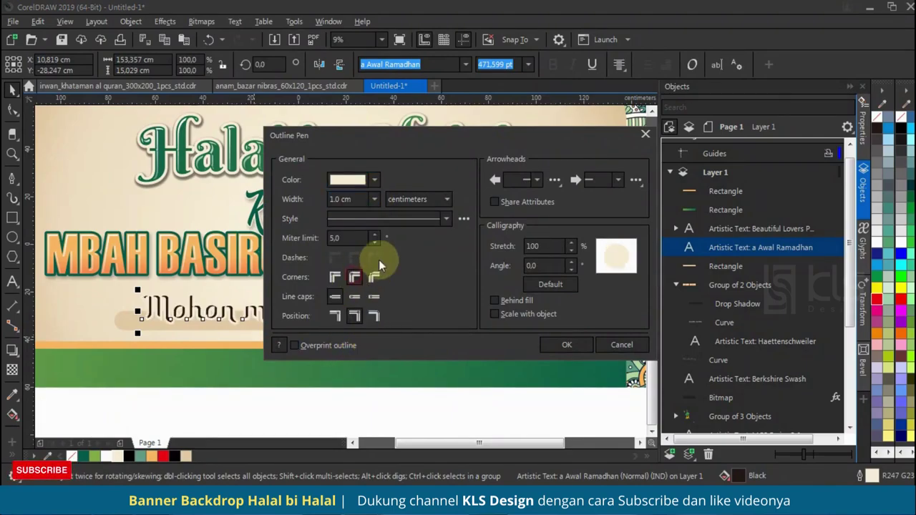
double_click(511, 320)
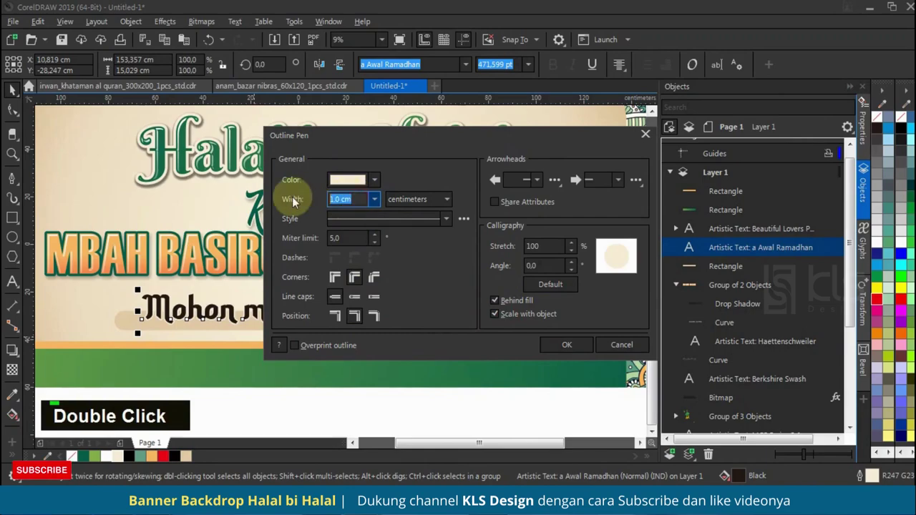
type("q")
key("Caps_Lock")
type("q2")
key("Tab")
type("q2")
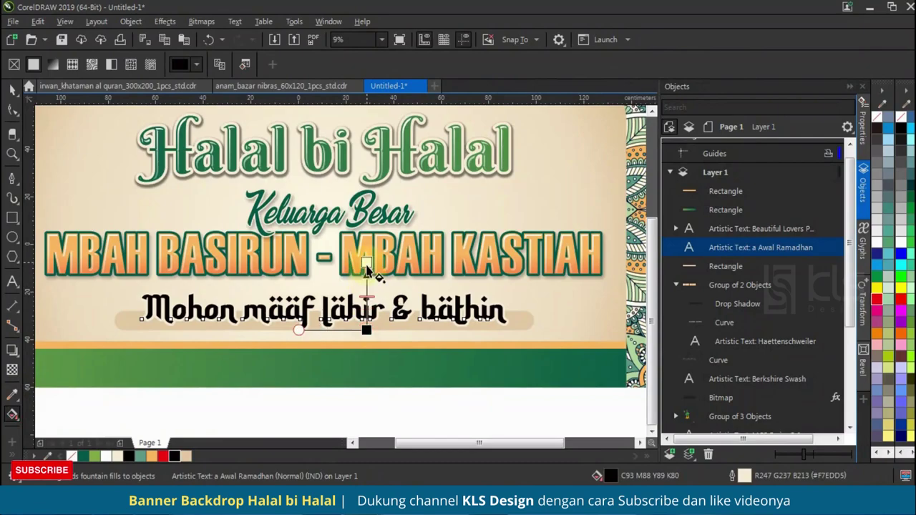
Step: Apply a dark green fountain fill to the subtitle text with the Interactive Fill tool
key("q")
scroll("up", 3)
key("q")
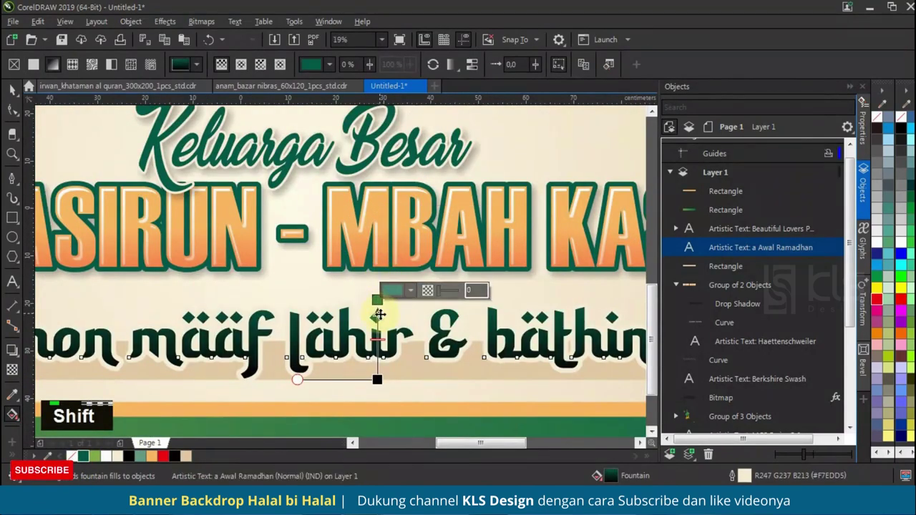
scroll("down", 3)
Step: Group the ketupat with its small stars and place it at the banner's top-right corner
type("q2")
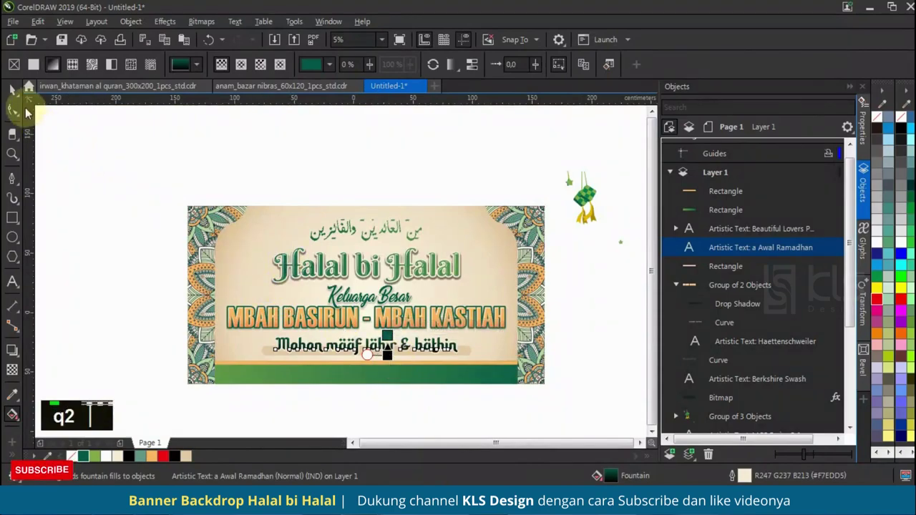
double_click(105, 208)
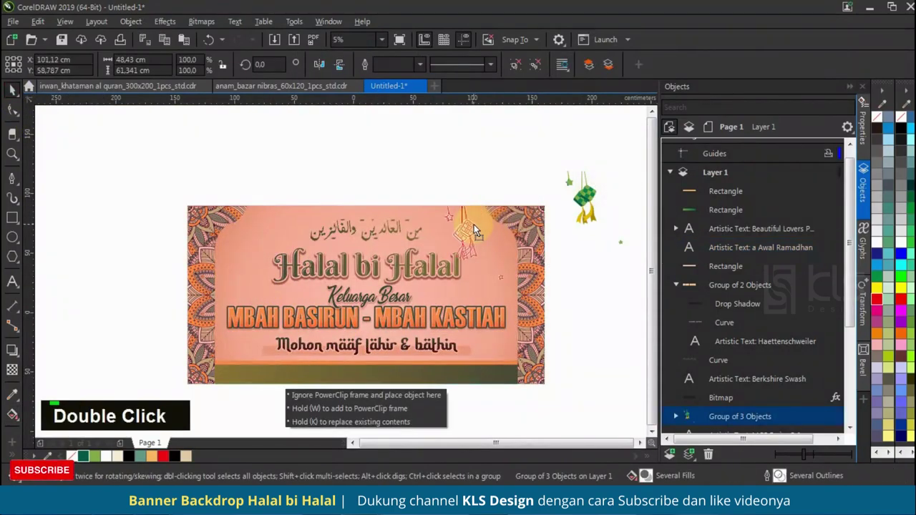
scroll("up", 3)
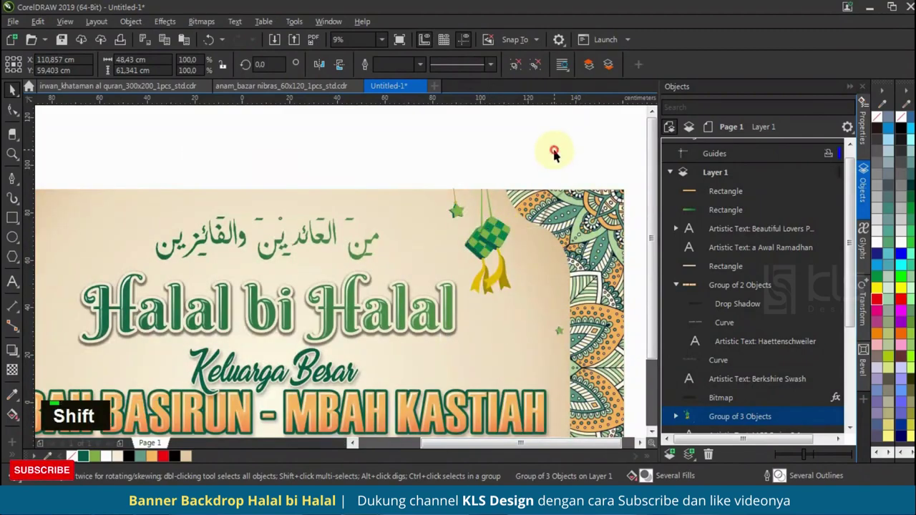
scroll("down", 3)
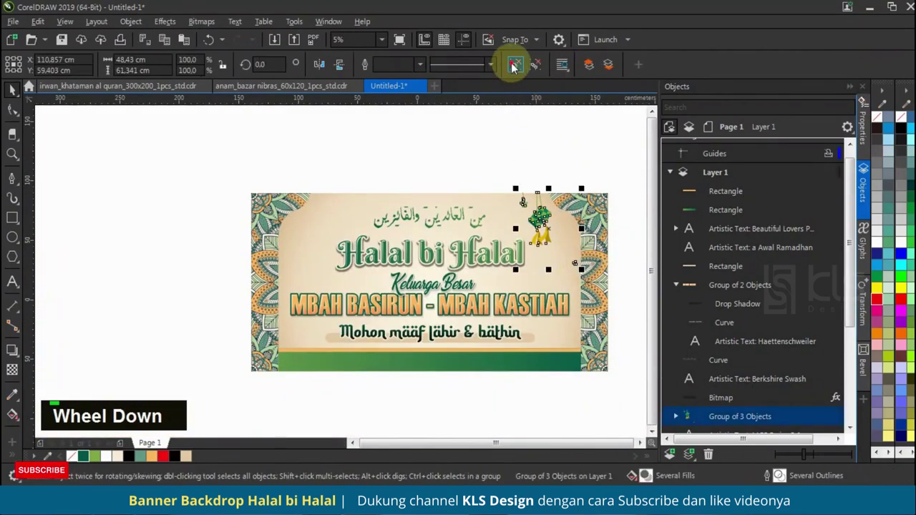
scroll("up", 3)
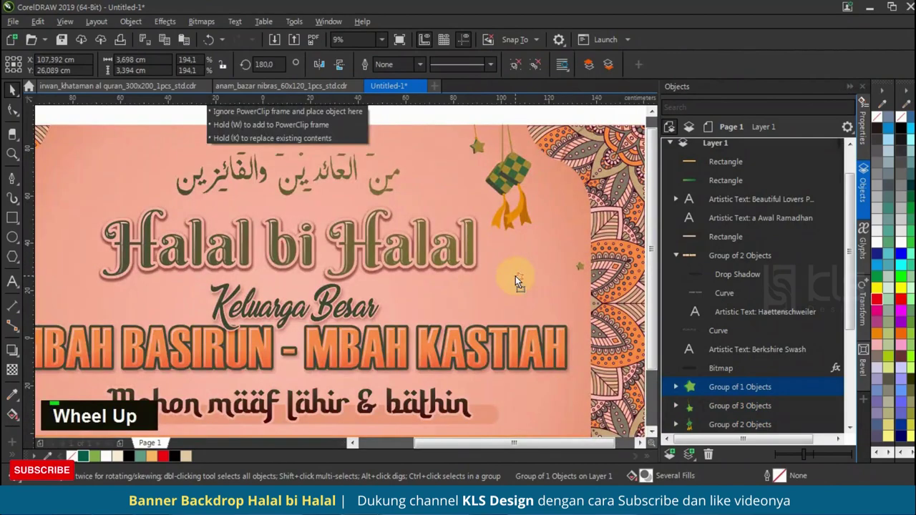
scroll("down", 3)
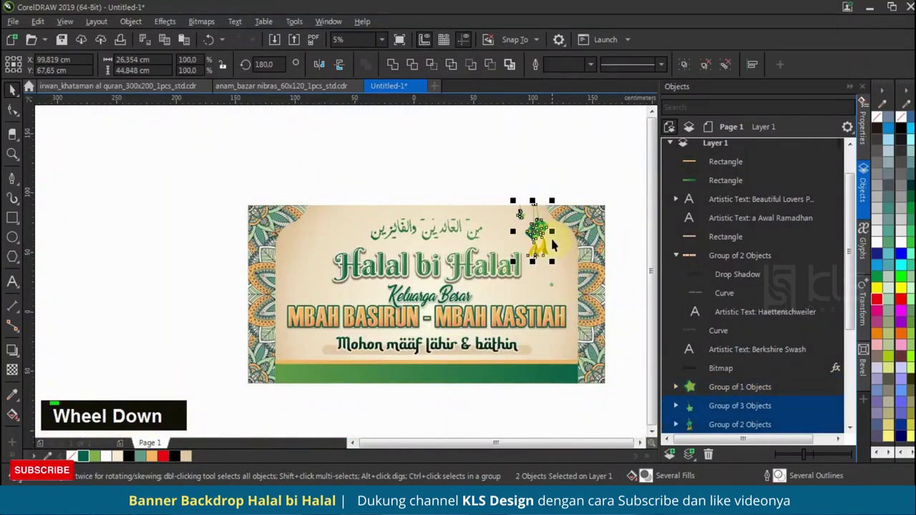
key("ctrl+g")
Step: Duplicate the ketupat group, mirror the copy to the top-left corner and select both ornaments
right_click(331, 240)
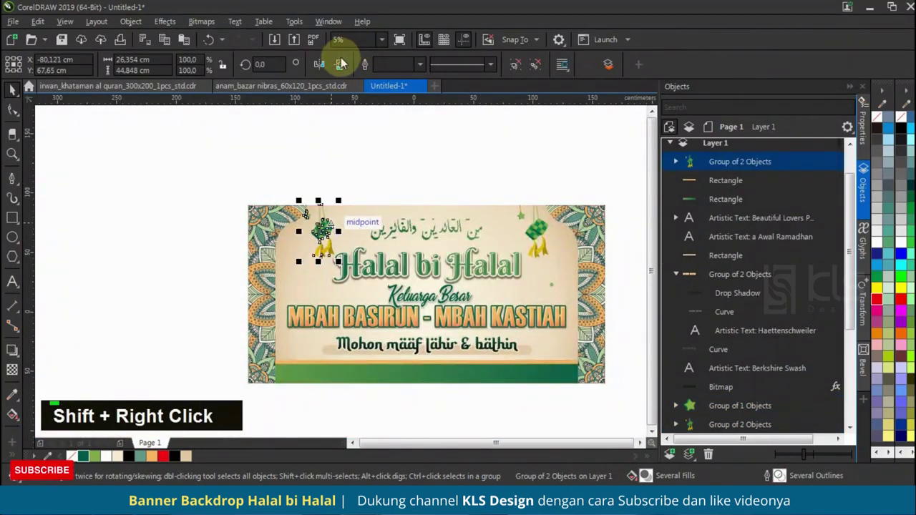
key("ctrl+z")
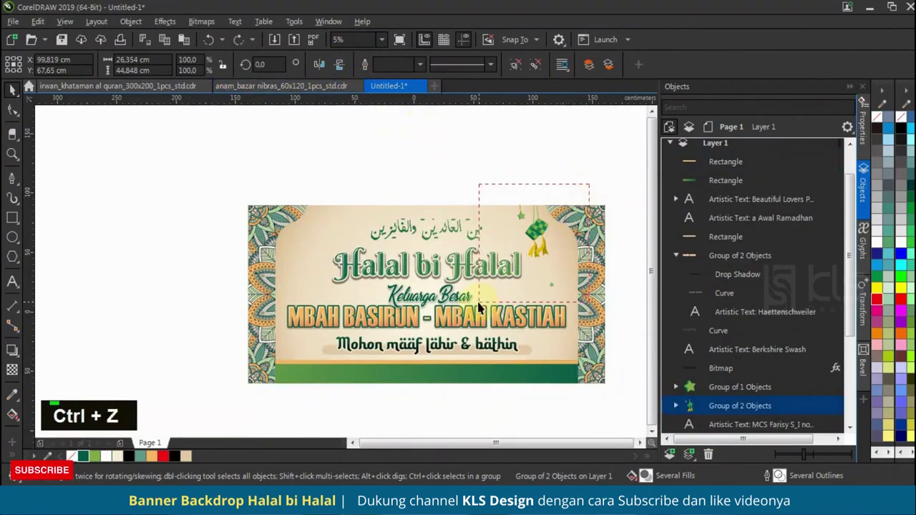
key("ctrl+g")
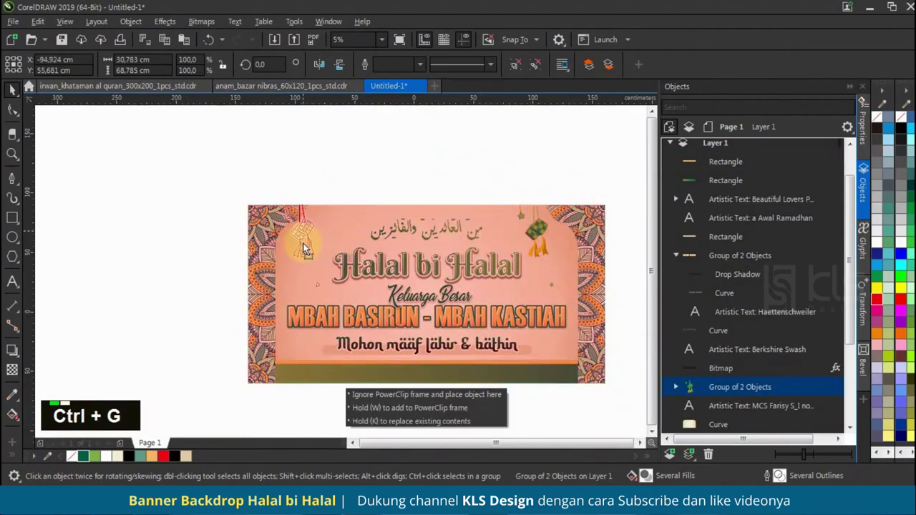
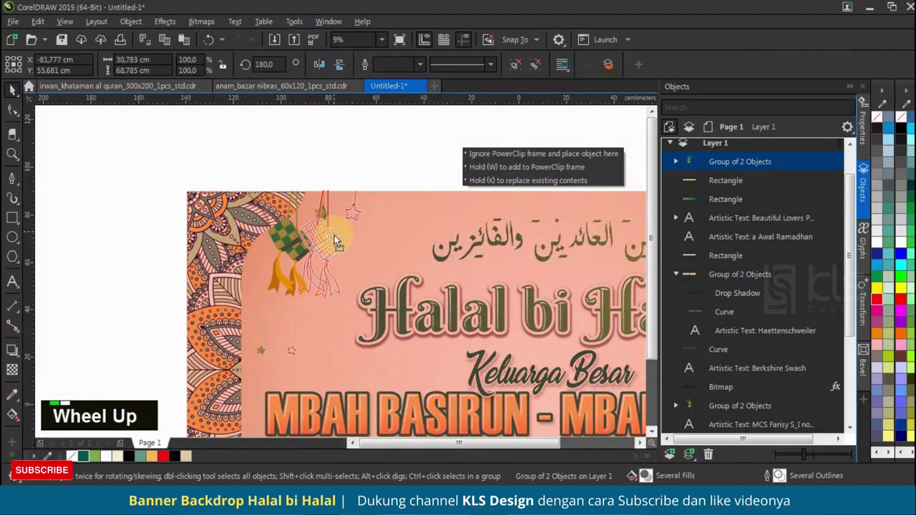
scroll("down", 3)
left_click(535, 252)
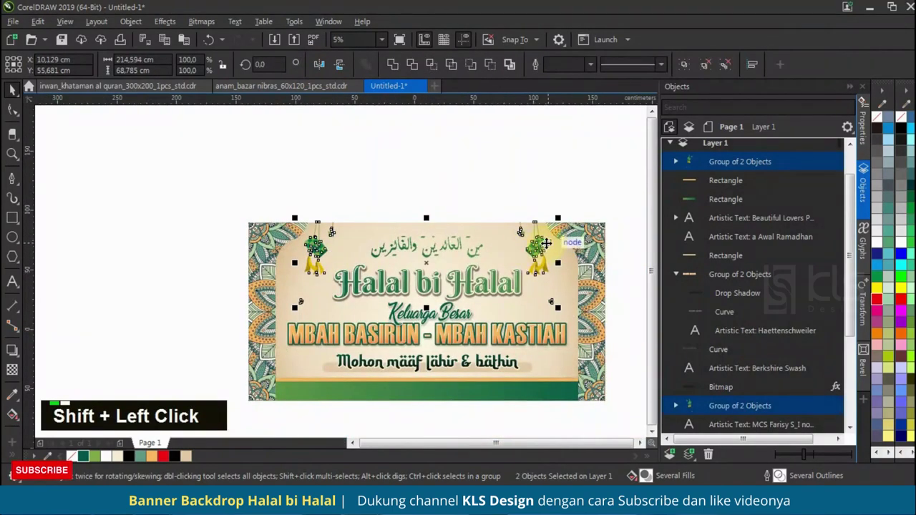
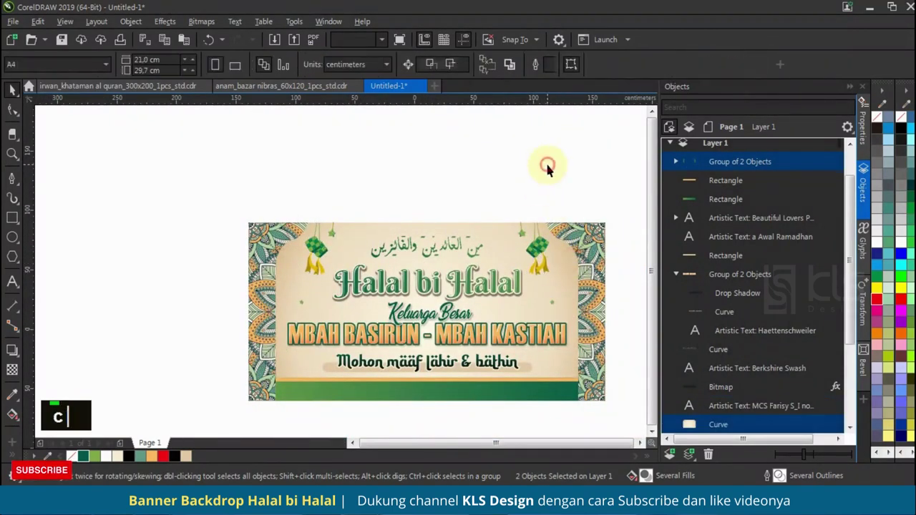
Step: Draw a rounded rectangle on the green band and fill it cream
scroll("down", 3)
scroll("up", 3)
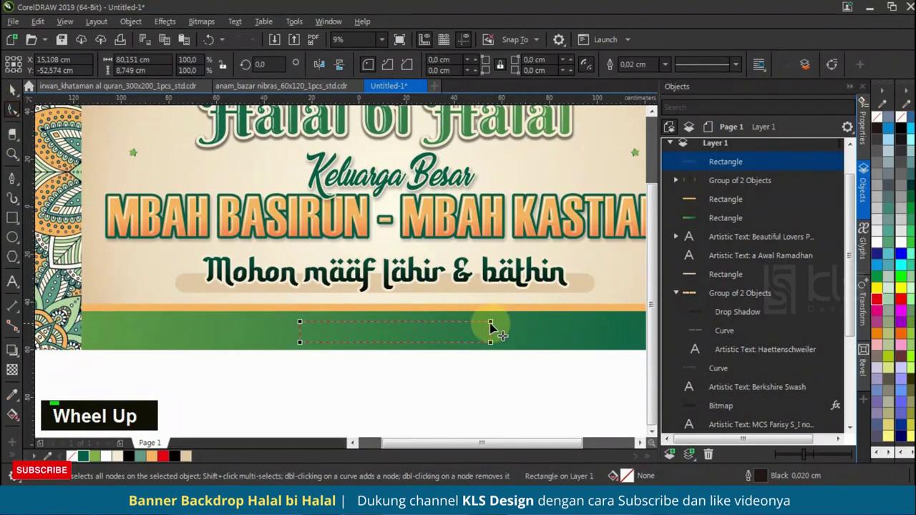
left_click(554, 333)
type("c ||")
left_click(510, 336)
Step: Centre the cream pill on the band and remove its outline
key("e")
scroll("up", 3)
key("e")
scroll("down", 3)
key("e")
right_click(74, 459)
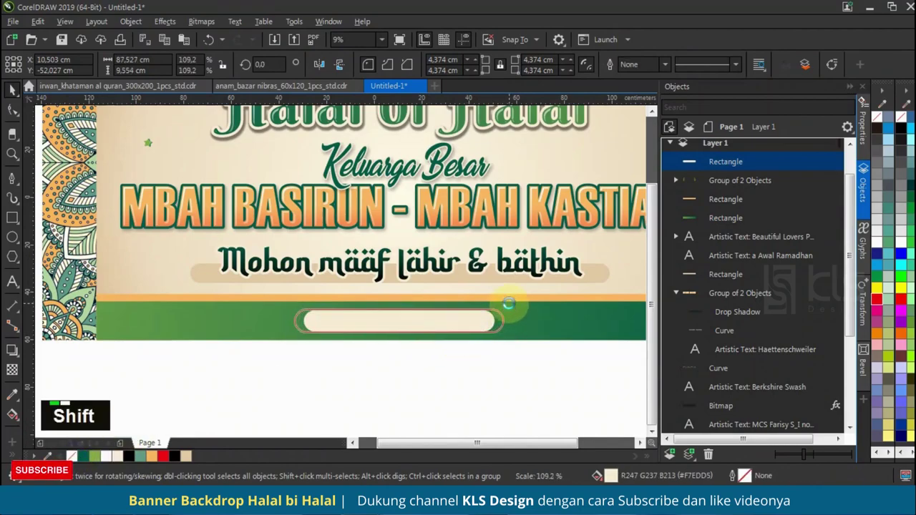
scroll("down", 3)
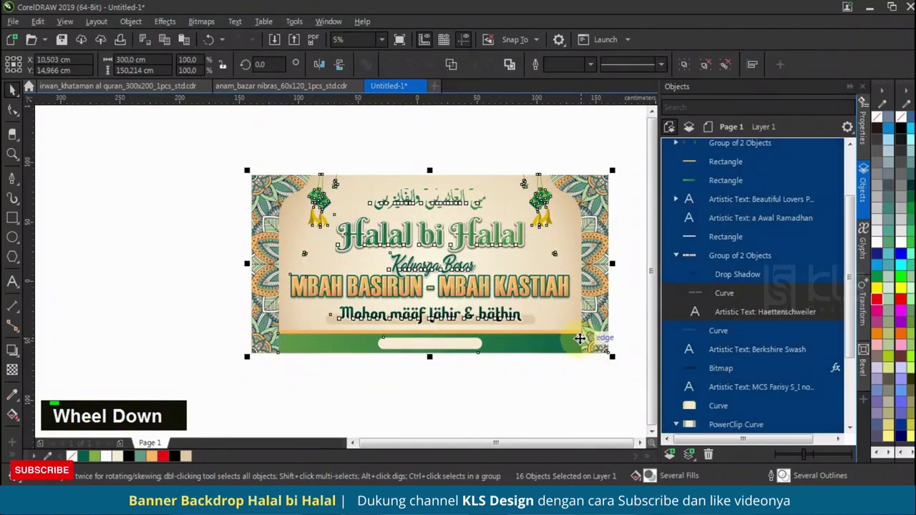
Step: Make a dark copy of the cream panel and send it to the back as a shadow shape
key("ctrl+g")
key("shift+F2")
scroll("down", 3)
double_click(592, 139)
scroll("up", 3)
key("ctrl+c")
key("ctrl+End")
Step: Convert the dark backing shape to a 30 dpi bitmap with transparent background
key("ctrl+Page_Up")
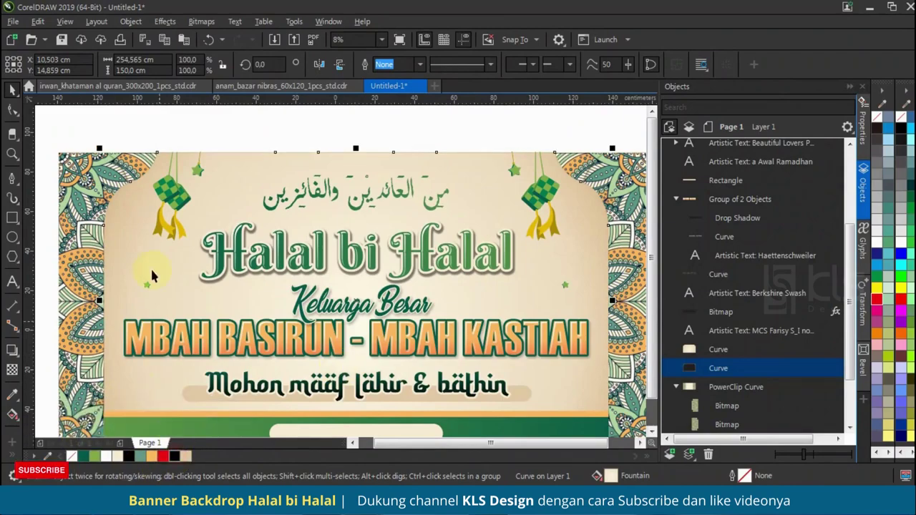
double_click(214, 39)
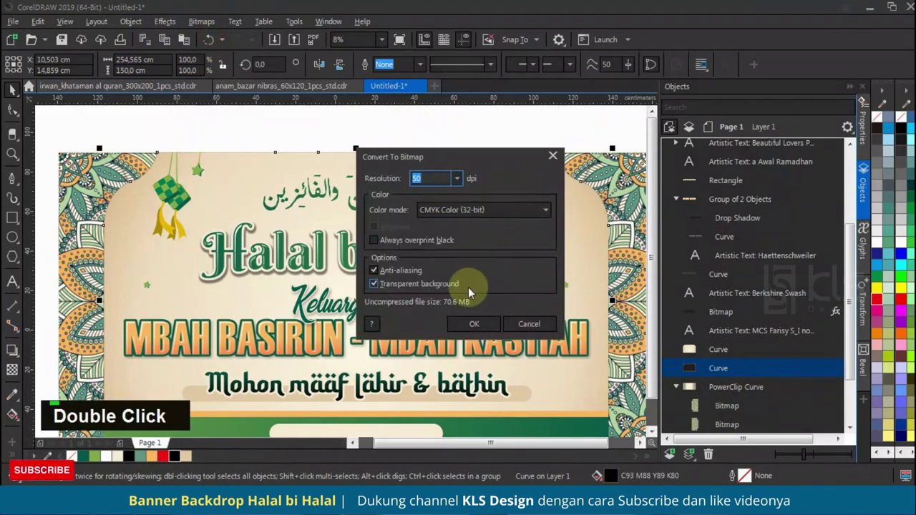
type("30")
key("Return")
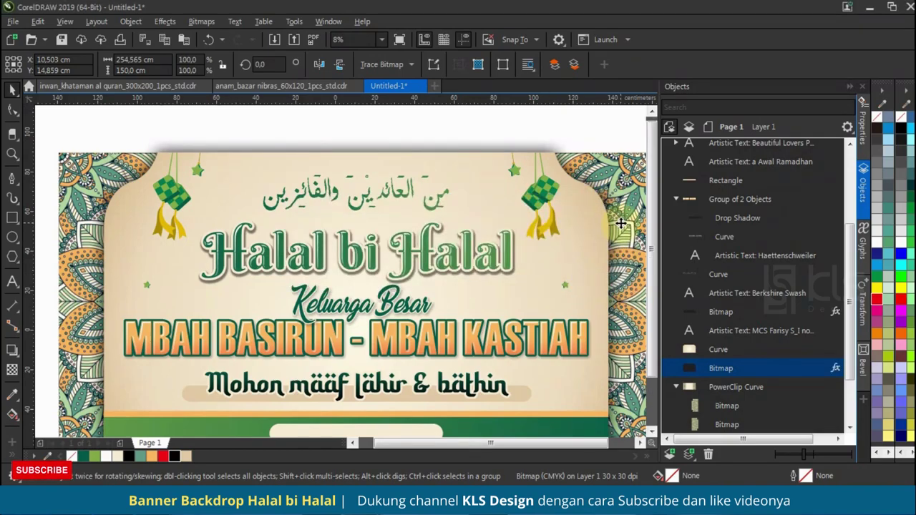
Step: Move the shadow bitmap into the clipped mandala frame and preview the finished banner full screen with F9
key("ctrl+x")
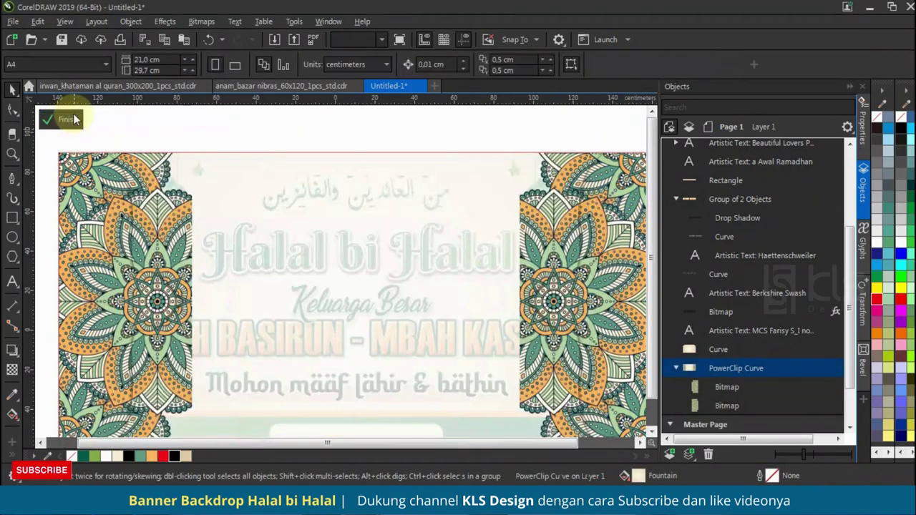
key("ctrl+v")
scroll("down", 3)
double_click(559, 150)
key("shift+F2")
key("F9")
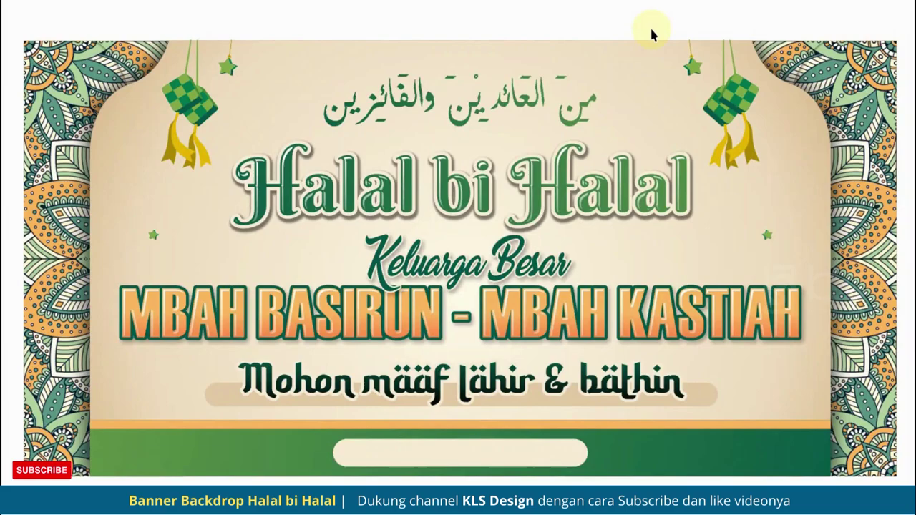